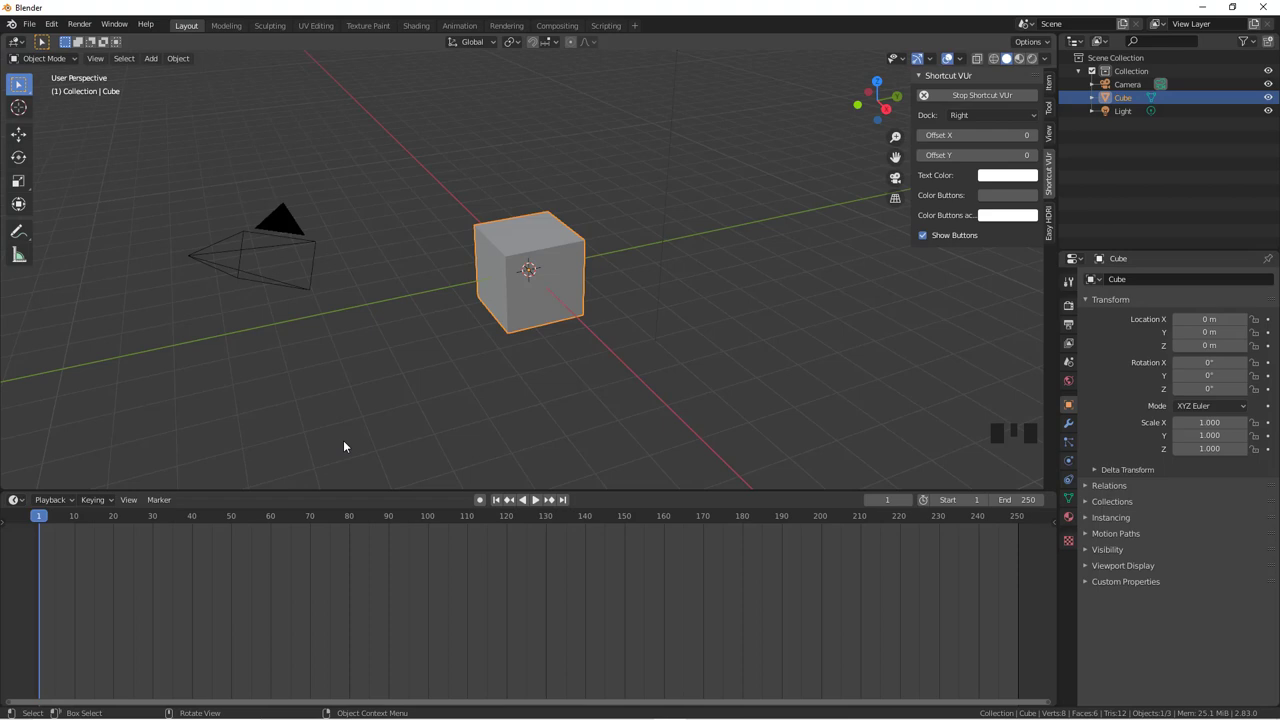
Scroll the view while the cube sits at X −15.145 m with its frame-1 keyframe
{"action": "scroll", "scroll_direction": "down", "scroll_amount": 3}
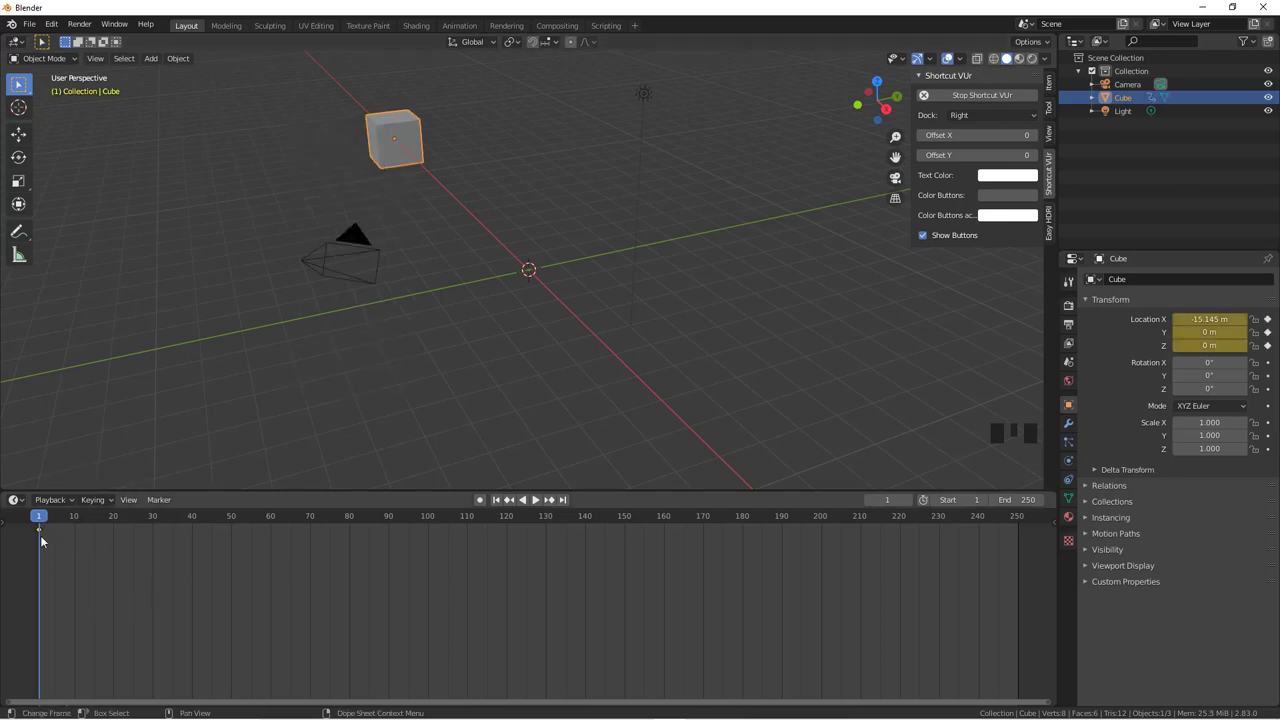
Drag the cube along X to about 6.49 m for the frame-100 key, then return the playhead to frame 1
{"action": "left_click_drag", "start_coordinate": [40, 522], "coordinate": [455, 242]}
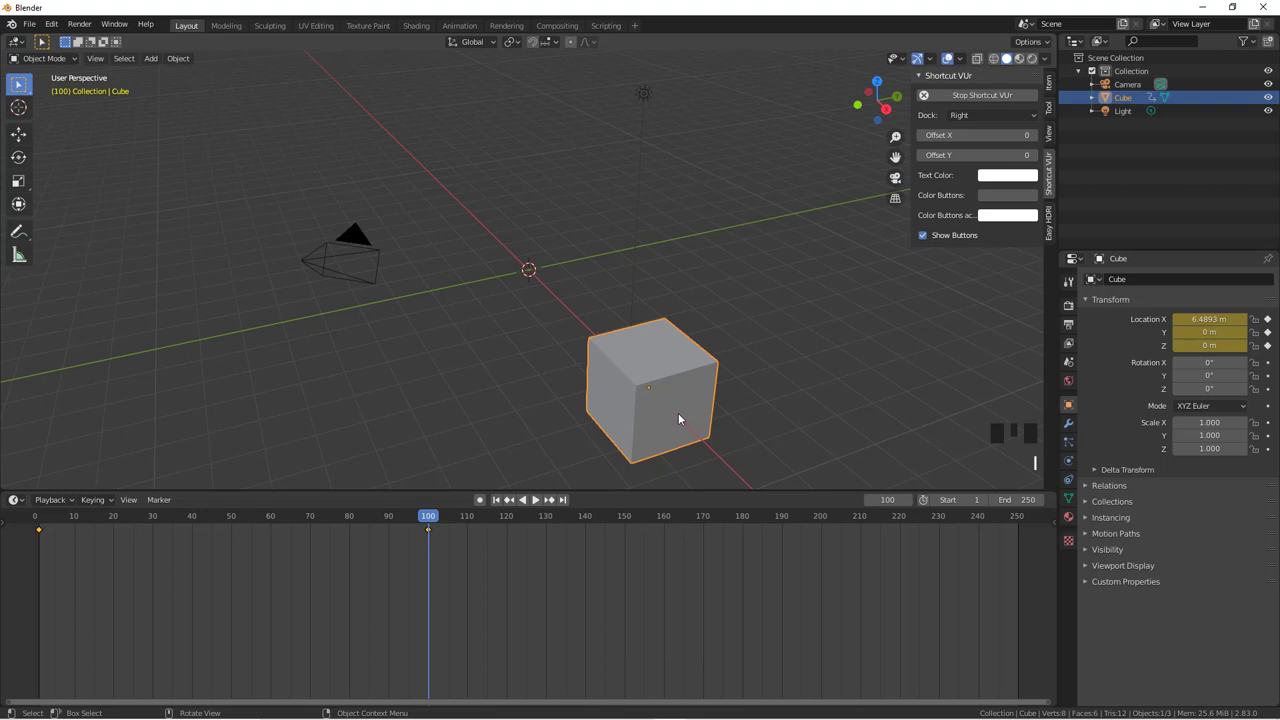
{"action": "left_click_drag", "start_coordinate": [421, 522], "coordinate": [189, 533]}
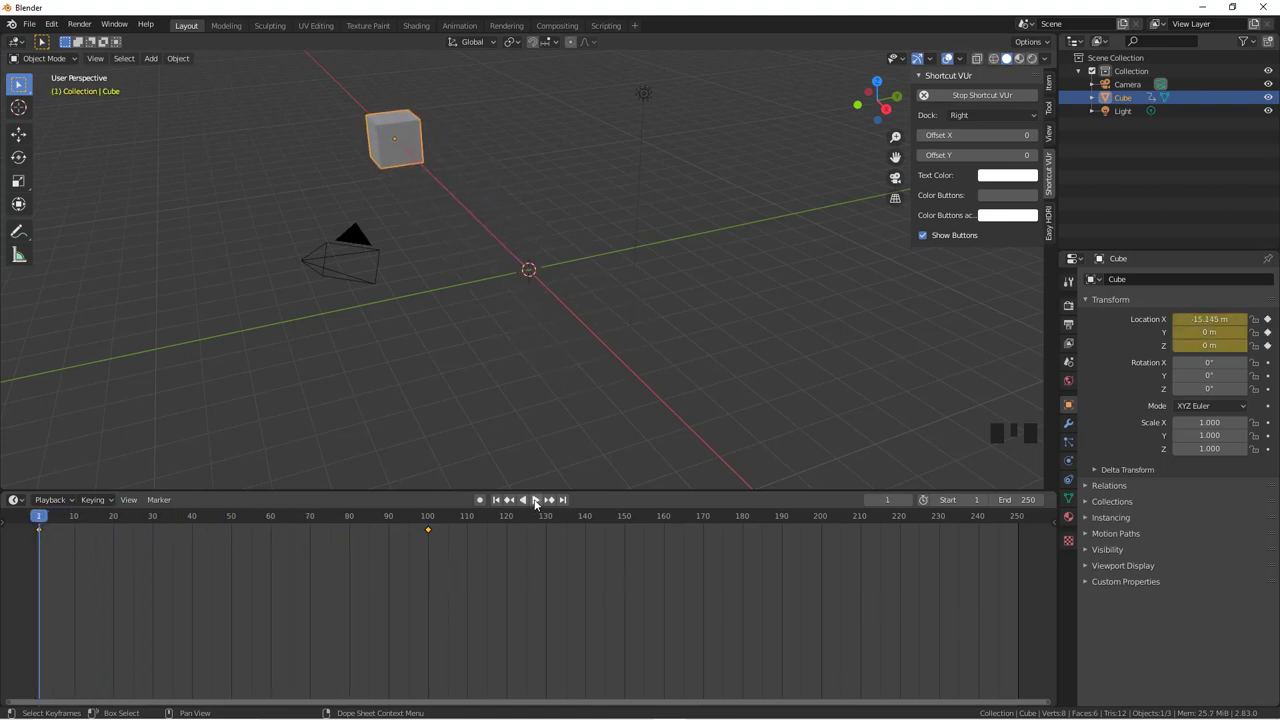
Play the animation and stop with the playhead at frame 50, cube midway between keys
{"action": "left_click", "coordinate": [537, 506]}
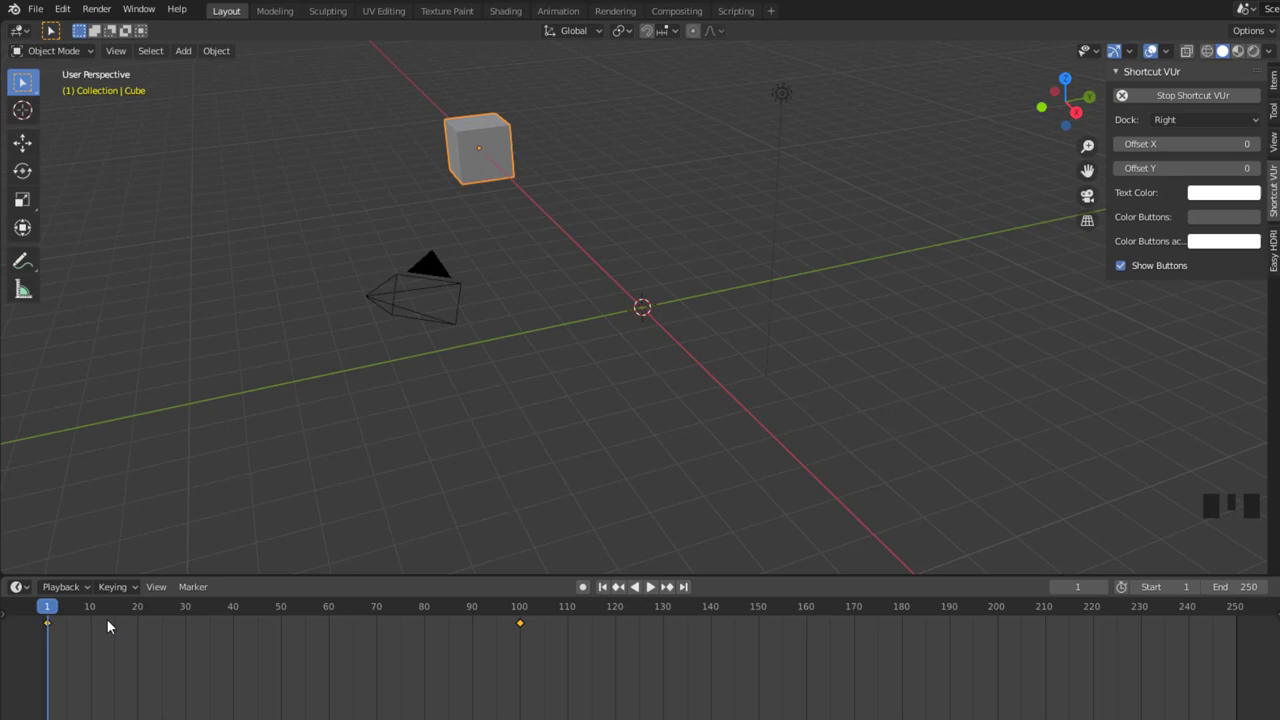
{"action": "left_click_drag", "start_coordinate": [48, 610], "coordinate": [587, 591]}
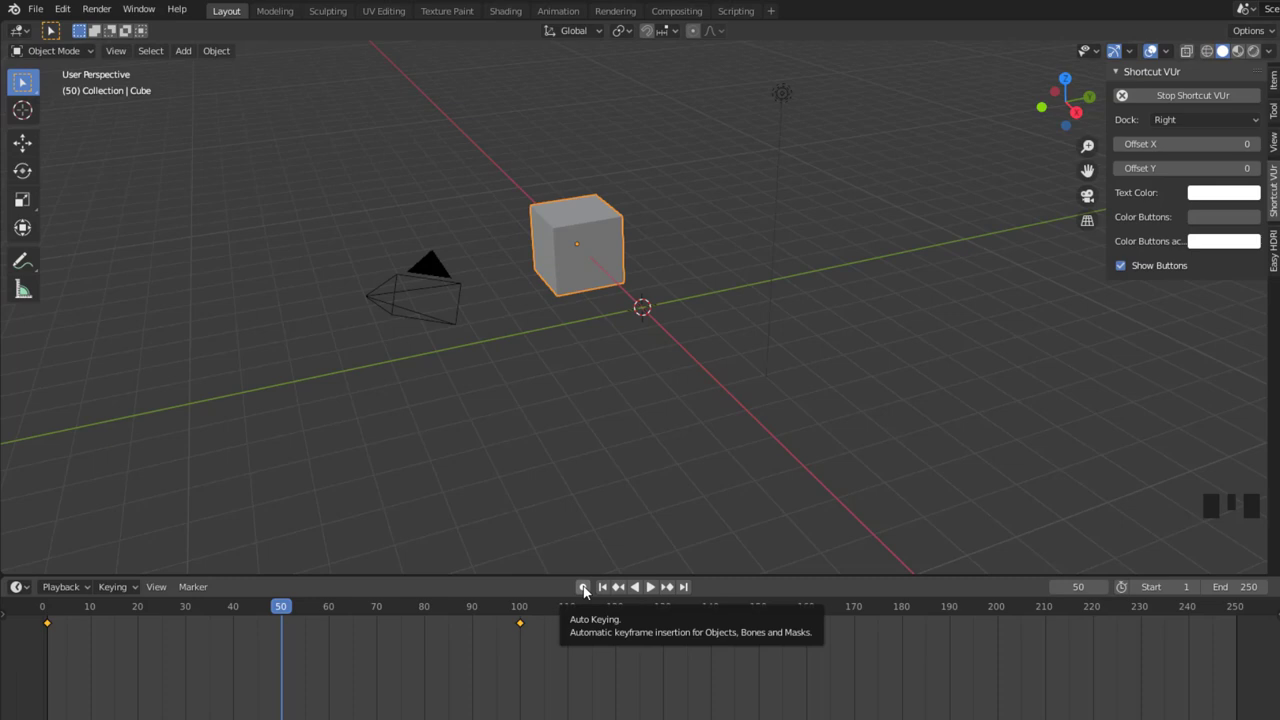
Enable Auto Keying and reposition the cube along one axis, recording a keyframe at frame 50
{"action": "left_click", "coordinate": [587, 591]}
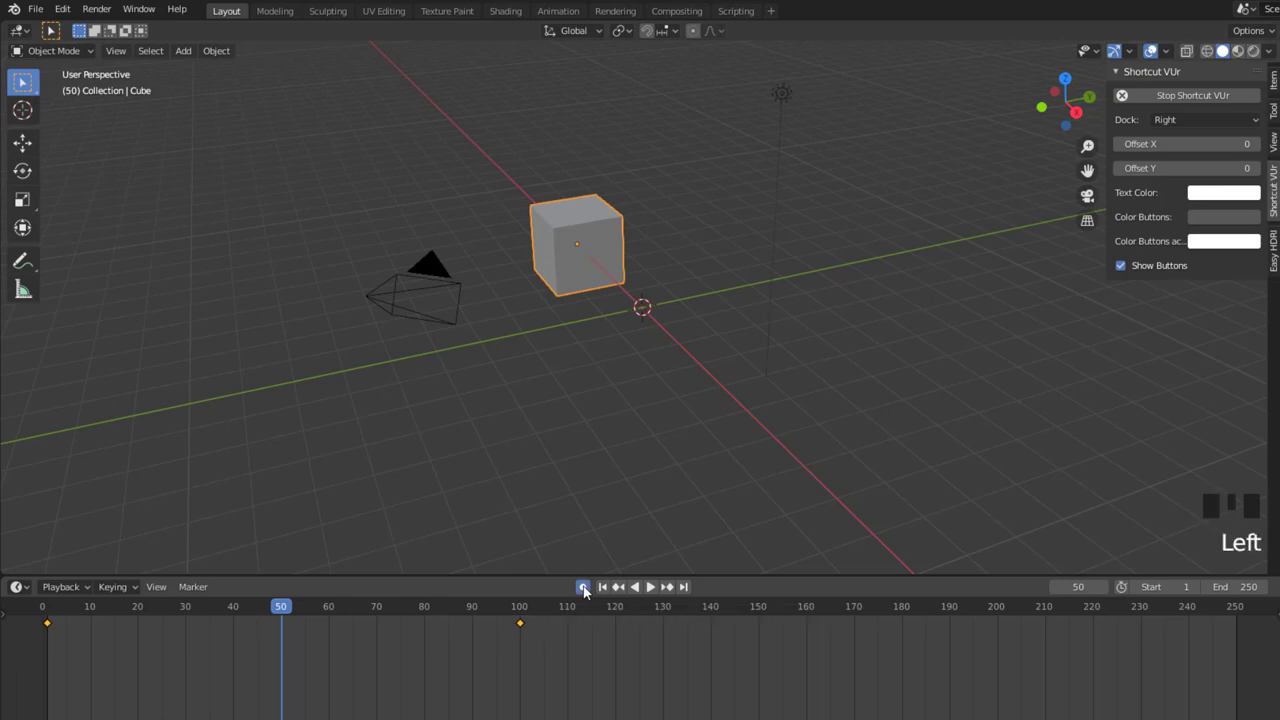
{"action": "key", "text": "g"}
{"action": "key", "text": "z"}
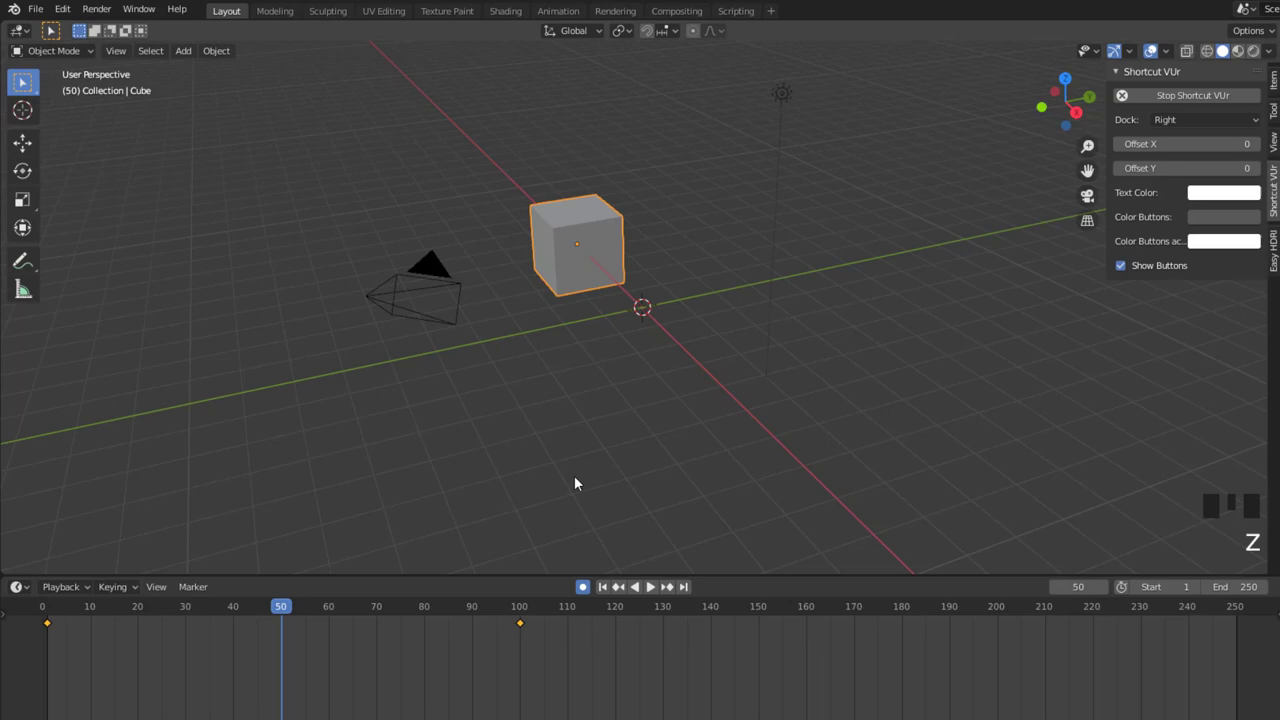
{"action": "key", "text": "g"}
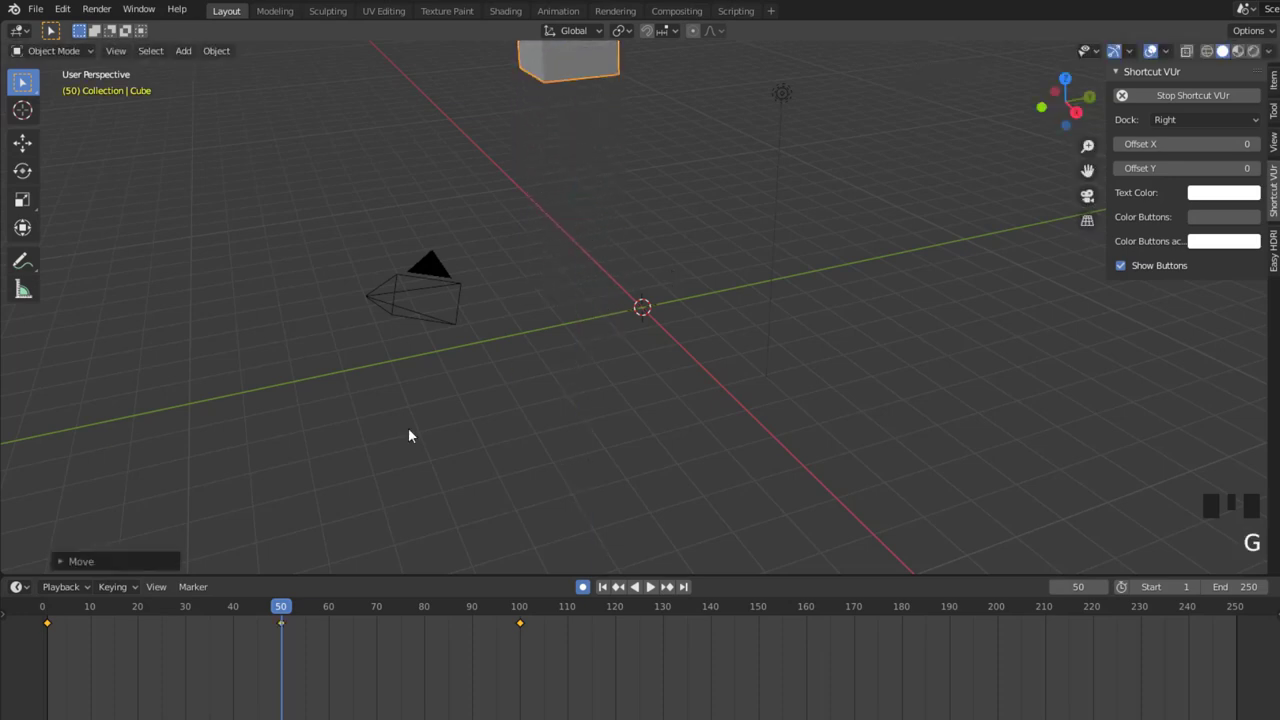
Play the three-key animation and leave the playhead at frame 100
{"action": "left_click_drag", "start_coordinate": [283, 612], "coordinate": [653, 592]}
{"action": "left_click", "coordinate": [653, 592]}
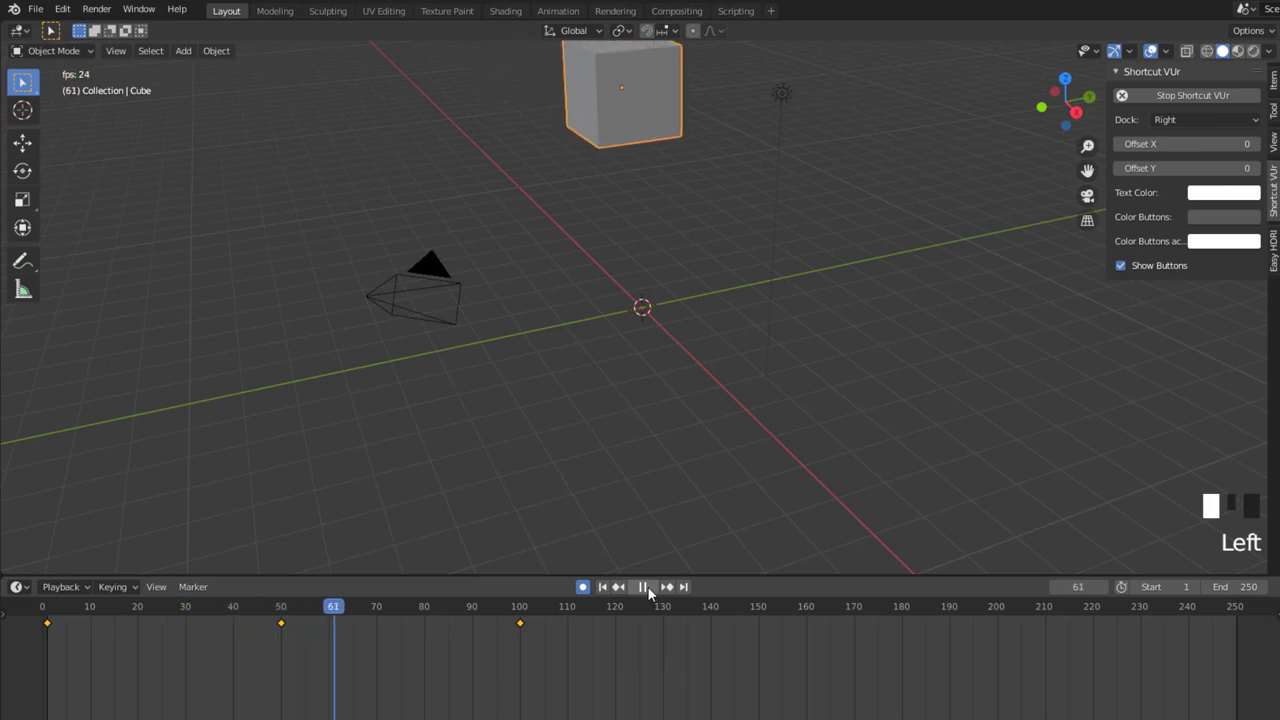
{"action": "left_click_drag", "start_coordinate": [649, 592], "coordinate": [95, 654]}
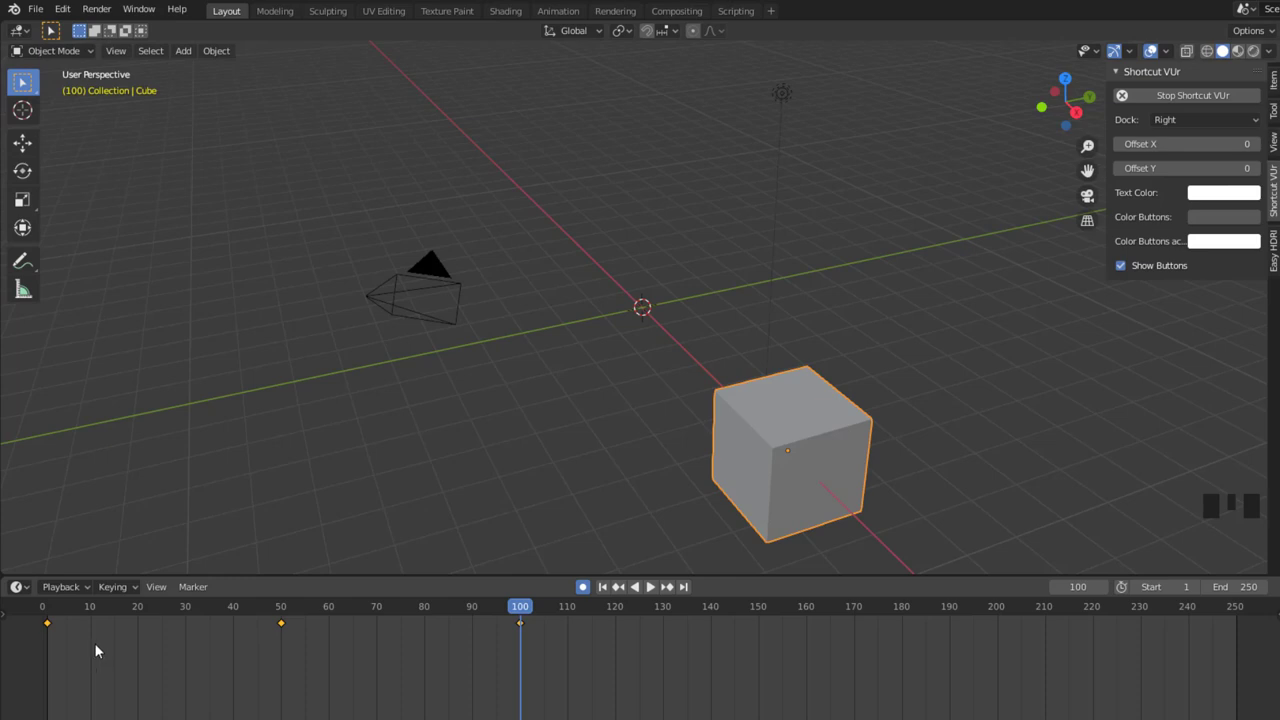
Undo a stray drag, replay the animation and return the playhead to frame 1
{"action": "left_click_drag", "start_coordinate": [89, 591], "coordinate": [73, 336]}
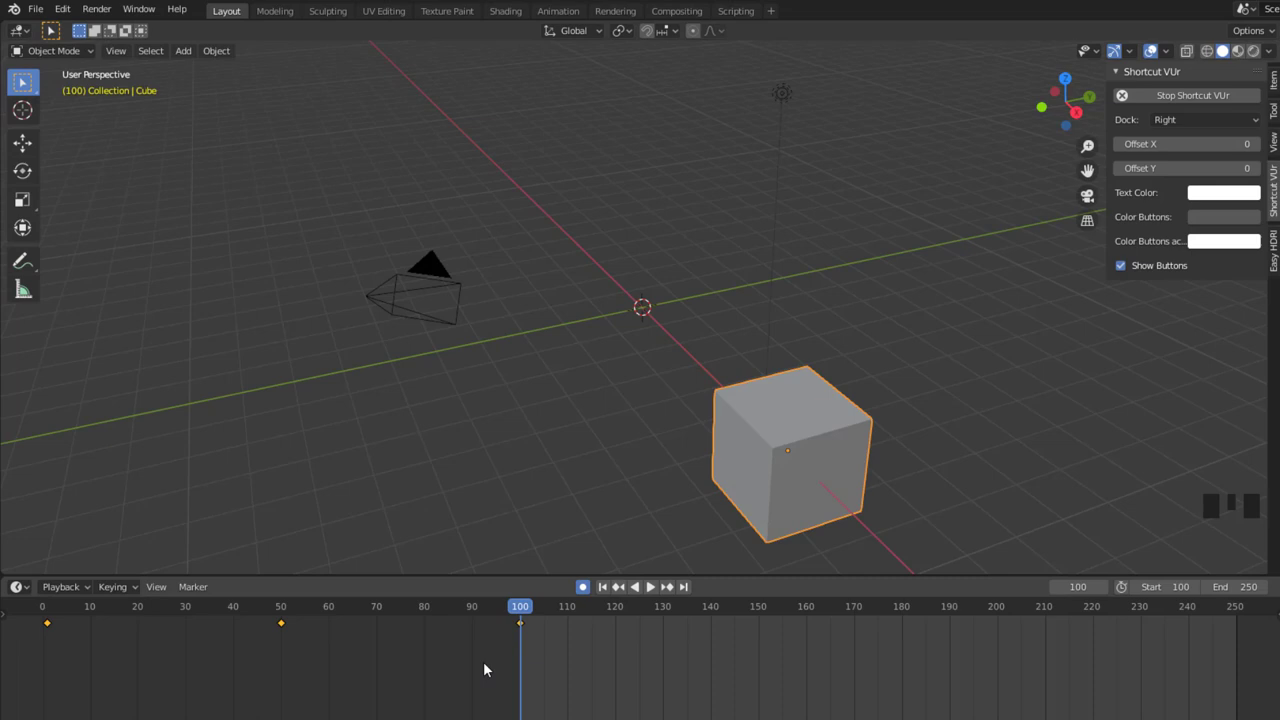
{"action": "key", "text": "ctrl+z"}
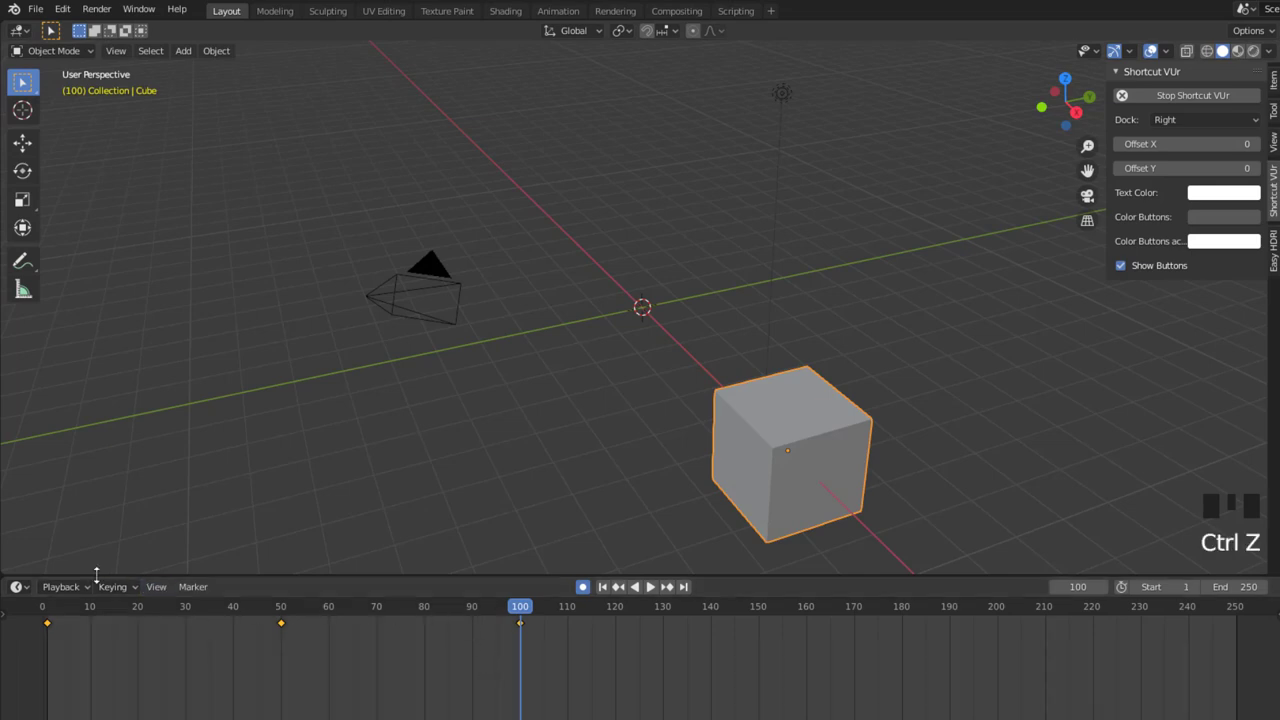
{"action": "left_click_drag", "start_coordinate": [67, 590], "coordinate": [99, 643]}
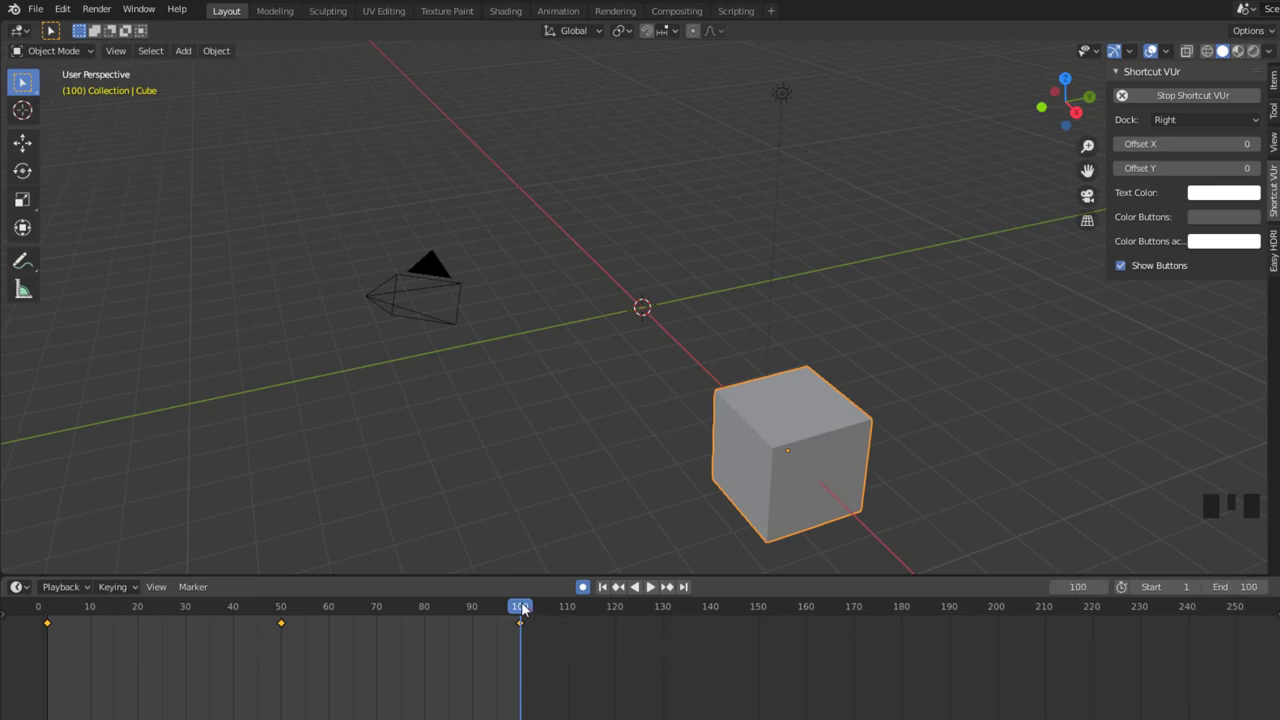
{"action": "left_click_drag", "start_coordinate": [525, 608], "coordinate": [50, 622]}
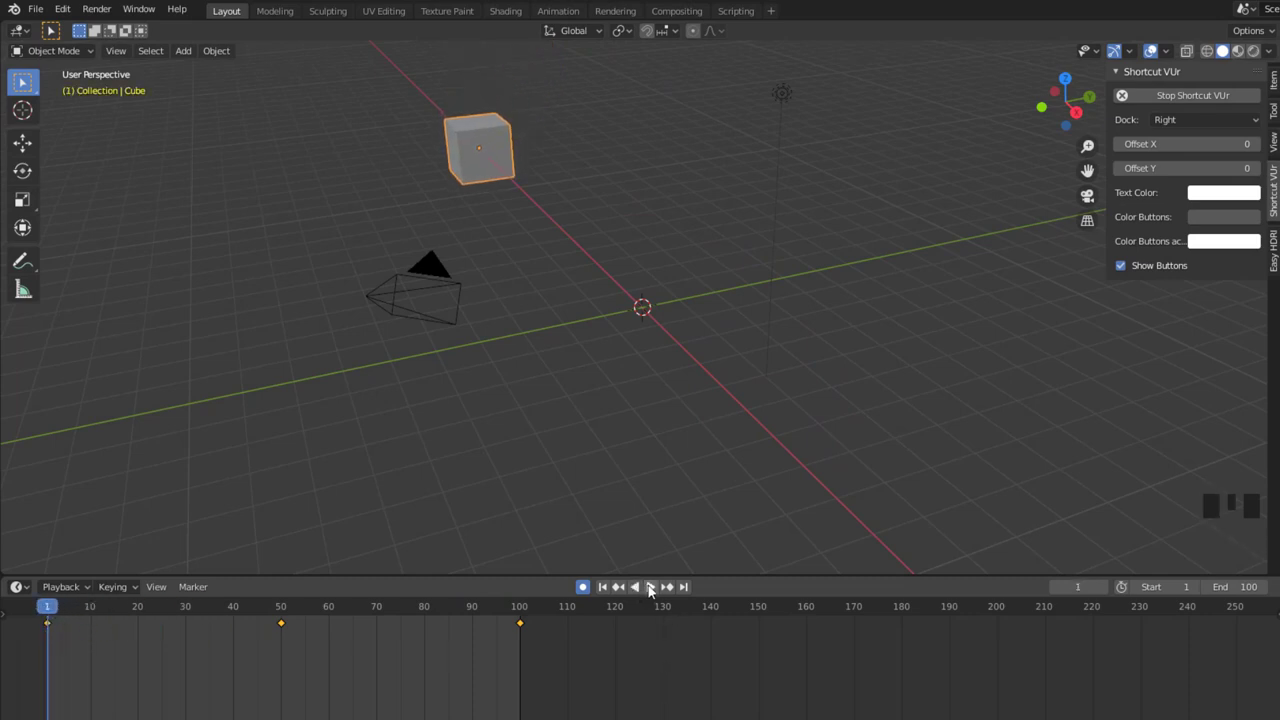
{"action": "left_click", "coordinate": [652, 590]}
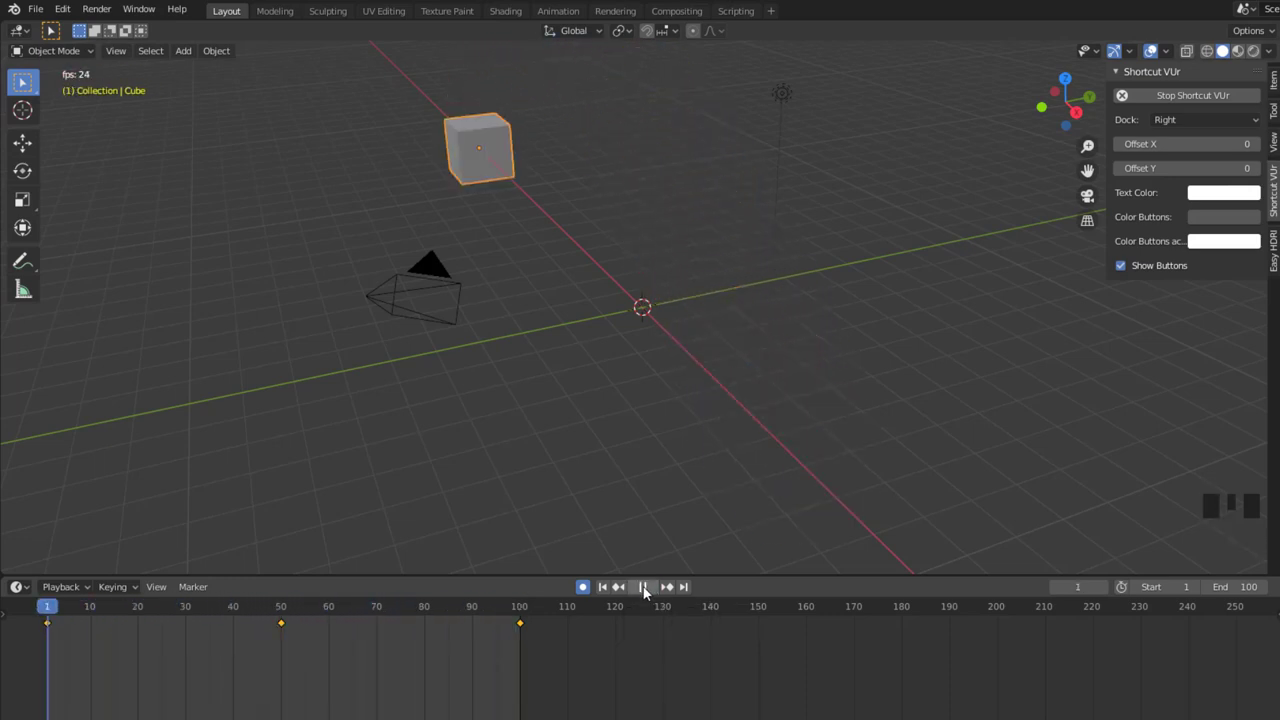
{"action": "left_click", "coordinate": [647, 592]}
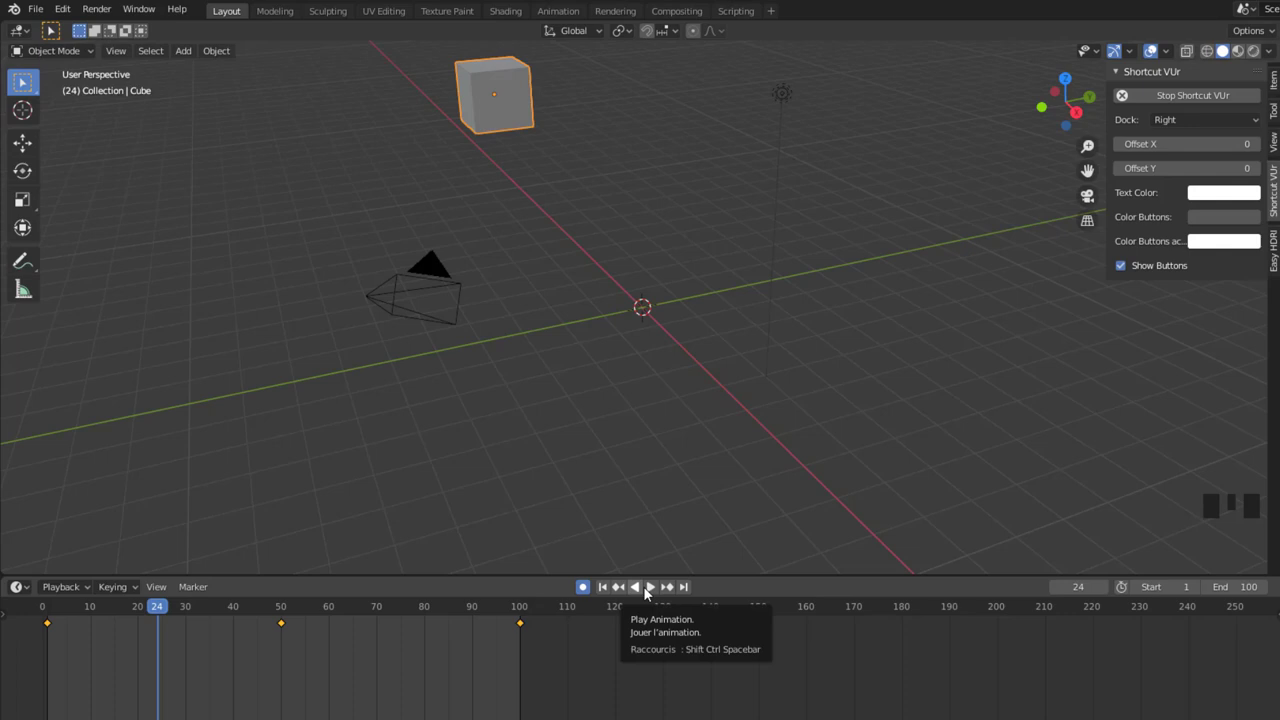
{"action": "left_click_drag", "start_coordinate": [164, 609], "coordinate": [87, 620]}
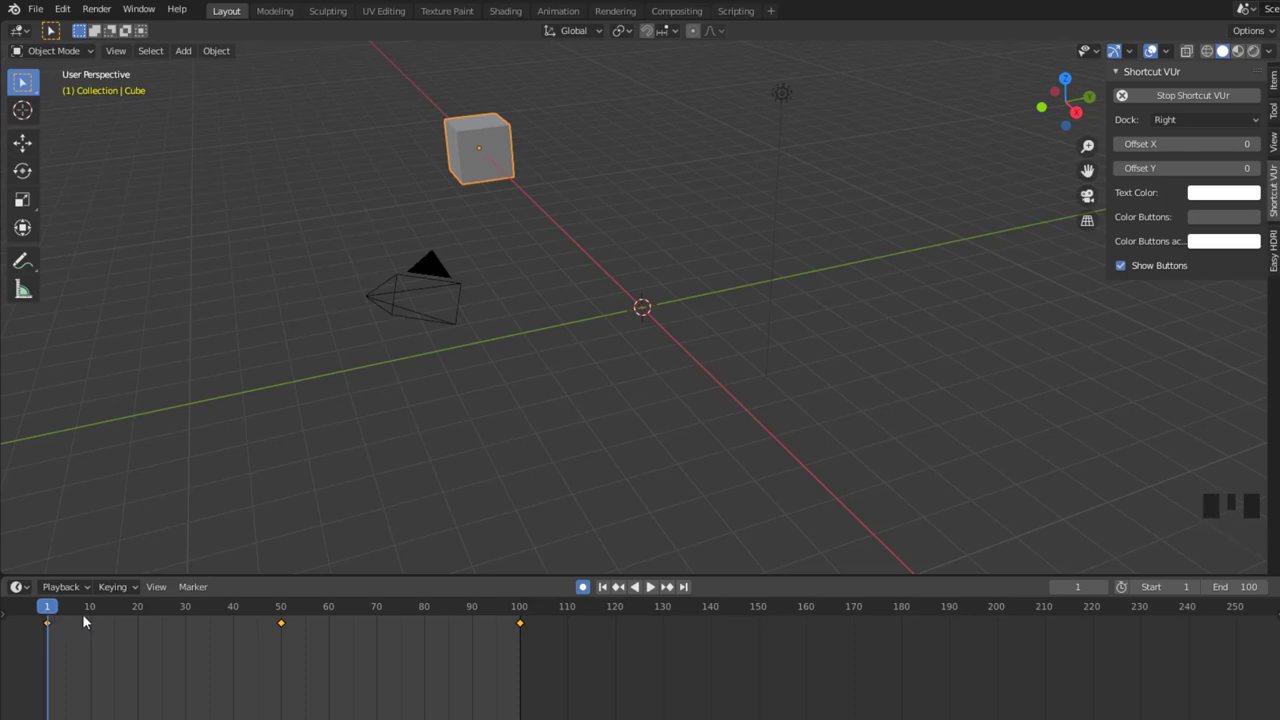
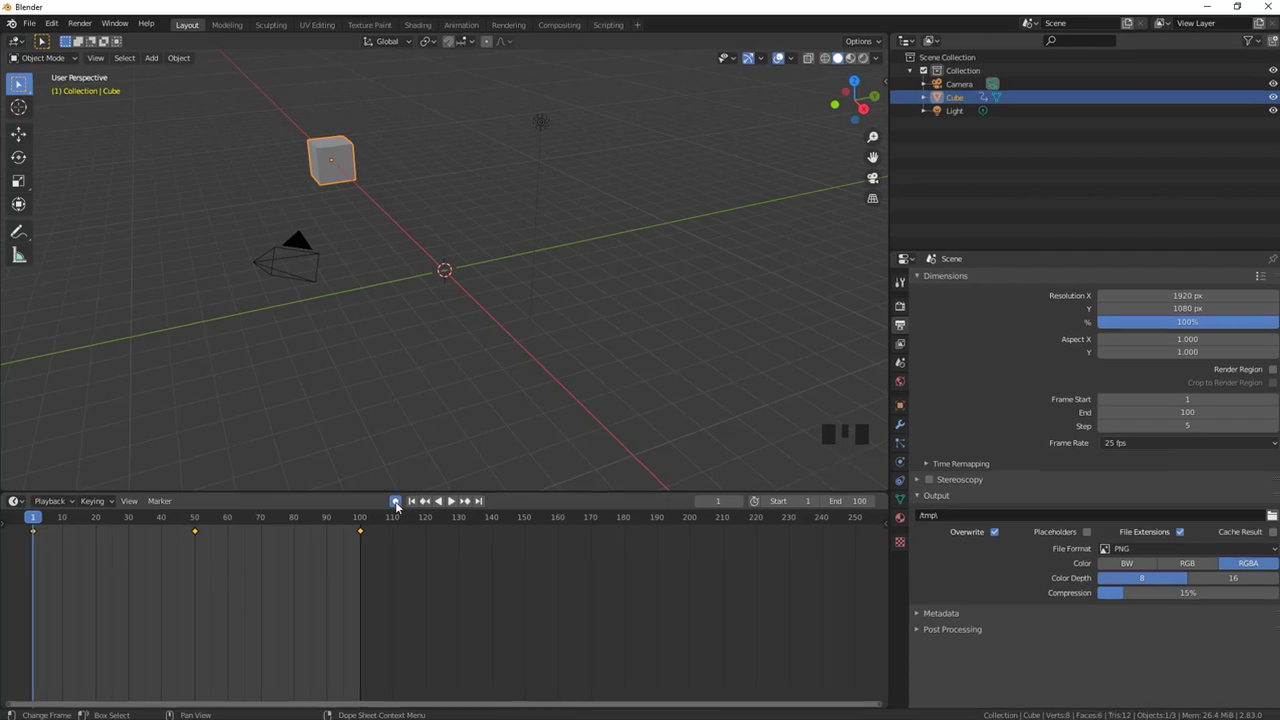
Disable Auto Keying, add a test cube at the origin and delete it, keeping the original cube
{"action": "left_click", "coordinate": [577, 652]}
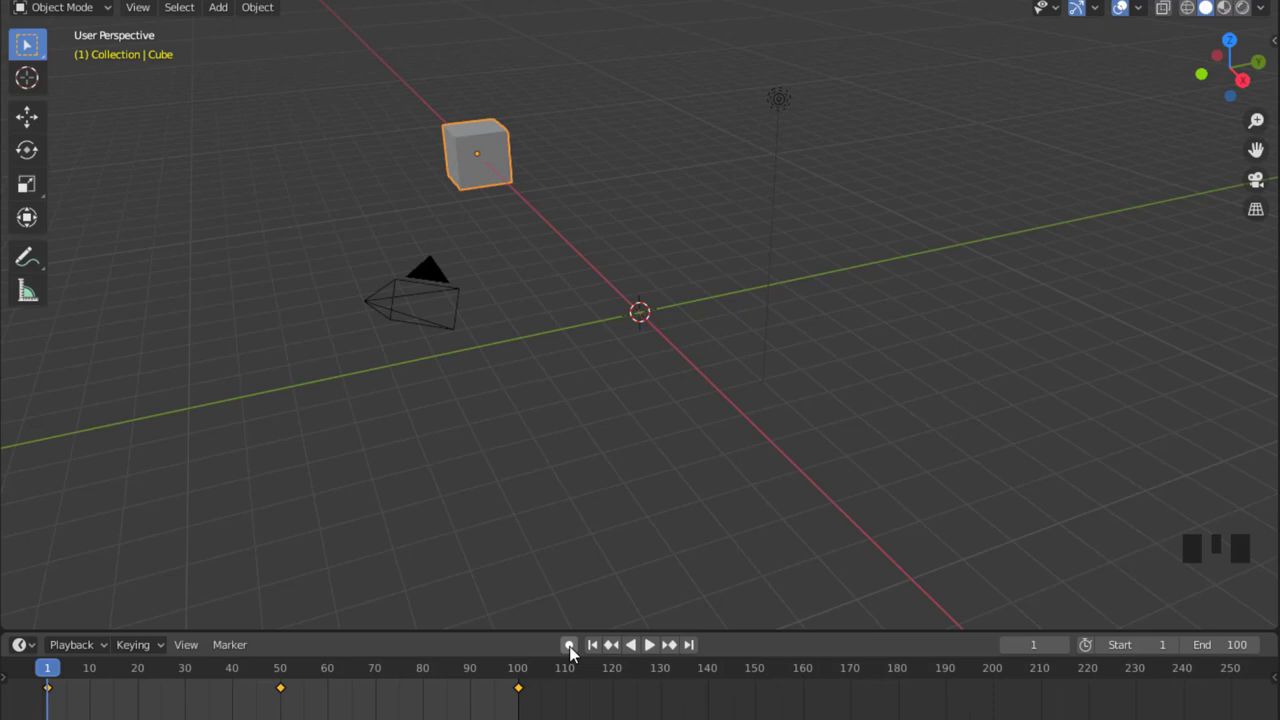
{"action": "key", "text": "shift+a"}
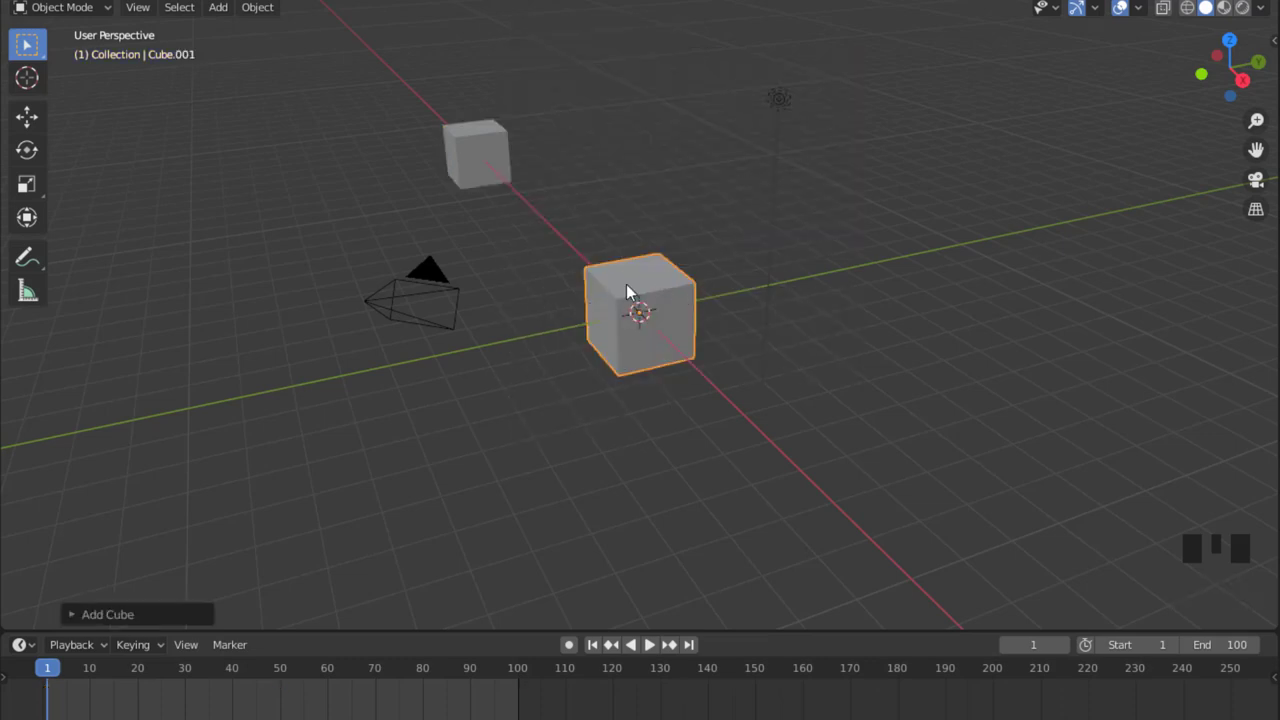
{"action": "left_click", "coordinate": [477, 146]}
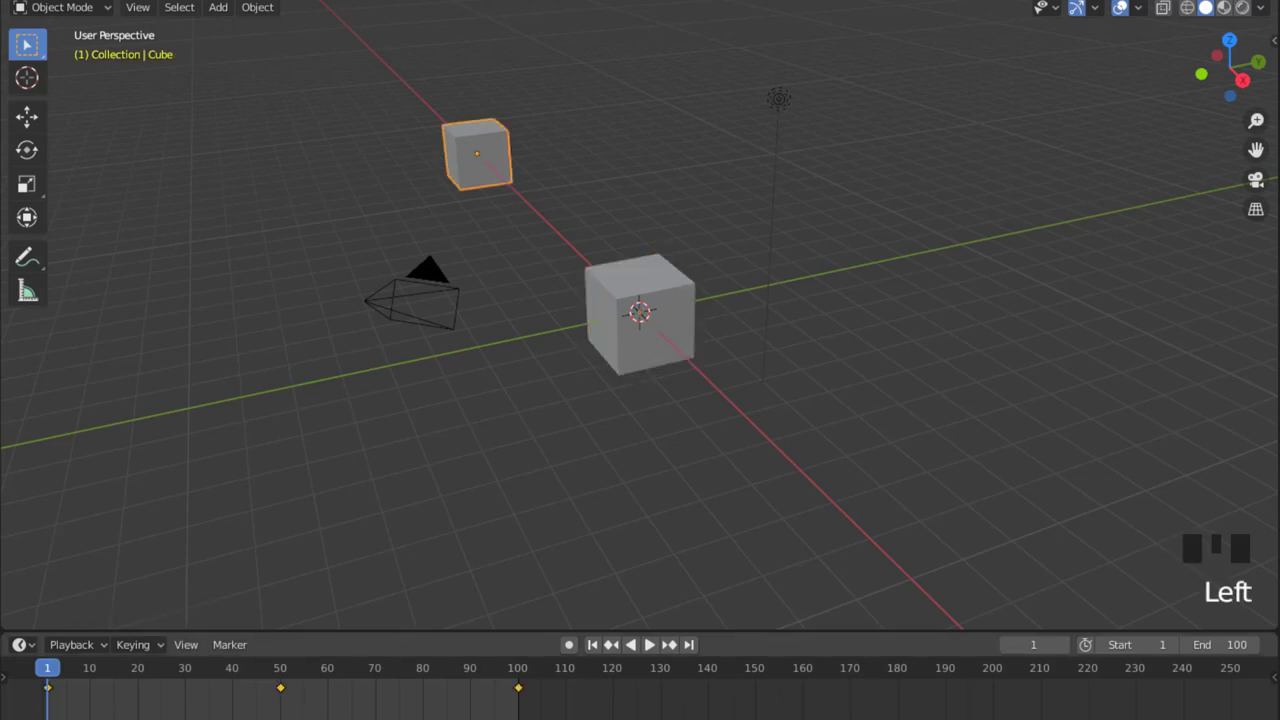
{"action": "left_click", "coordinate": [640, 338]}
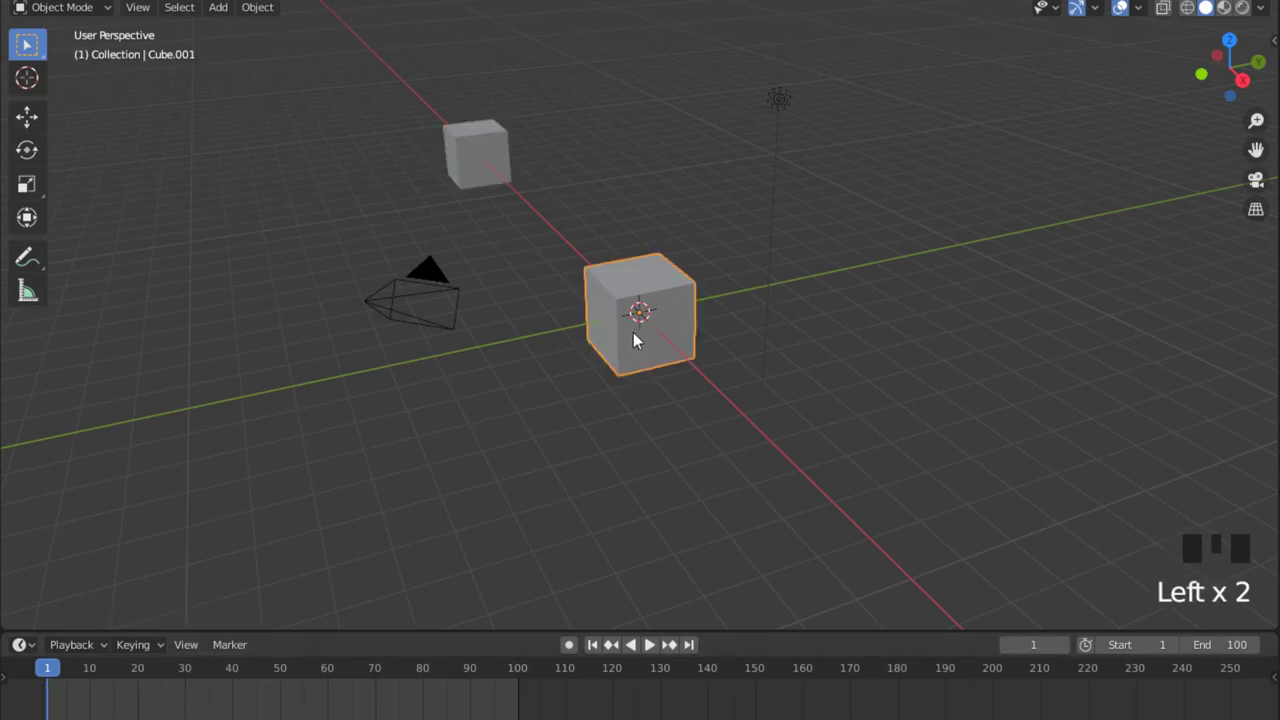
{"action": "key", "text": "Delete"}
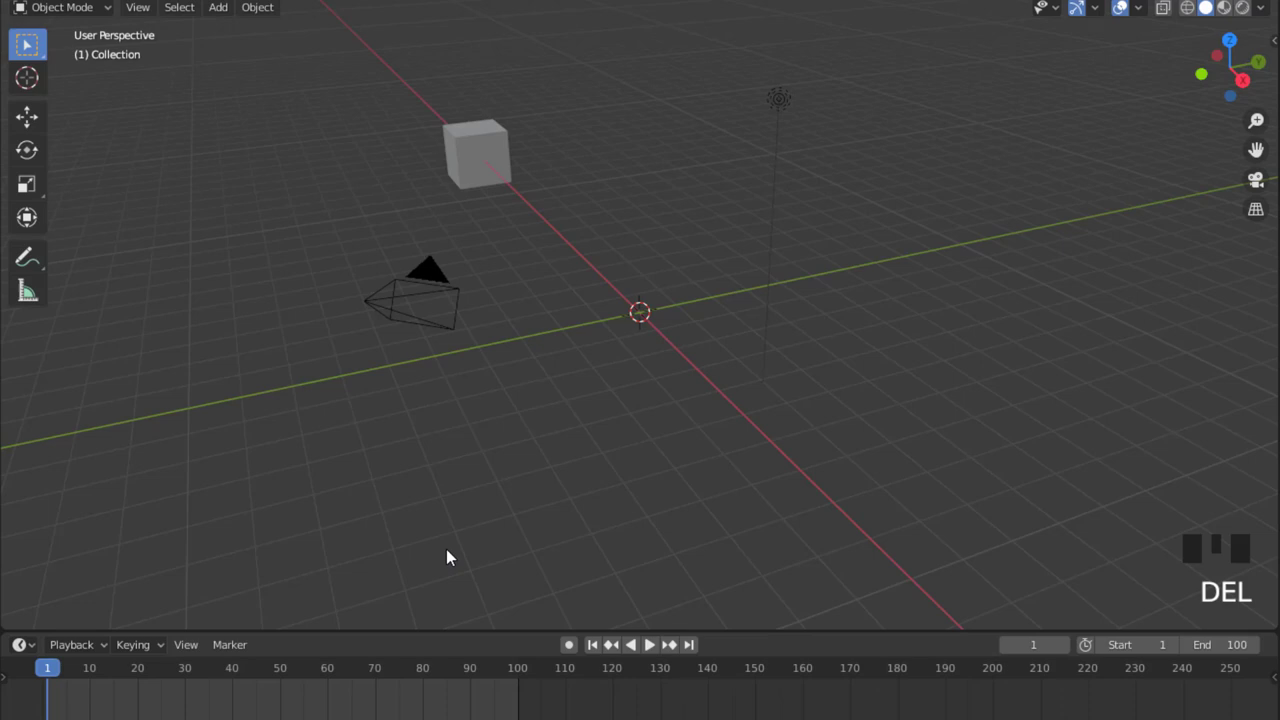
{"action": "left_click", "coordinate": [479, 172]}
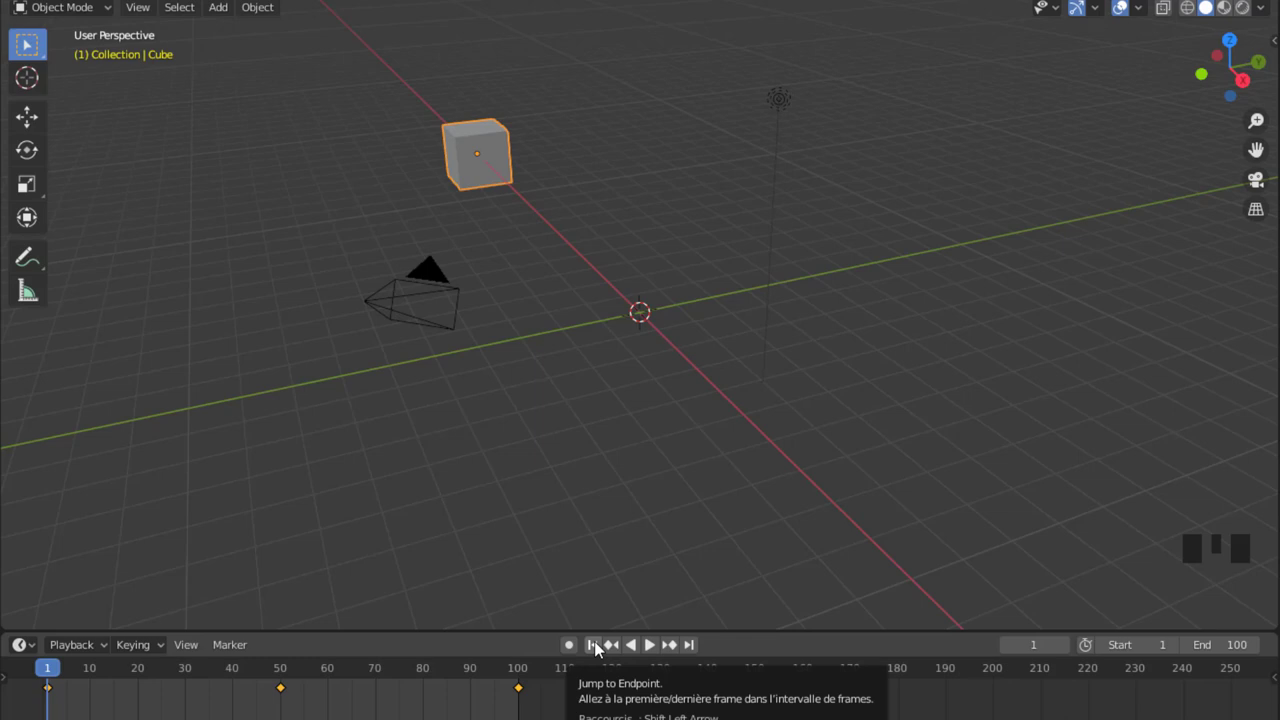
{"action": "left_click_drag", "start_coordinate": [602, 647], "coordinate": [620, 665]}
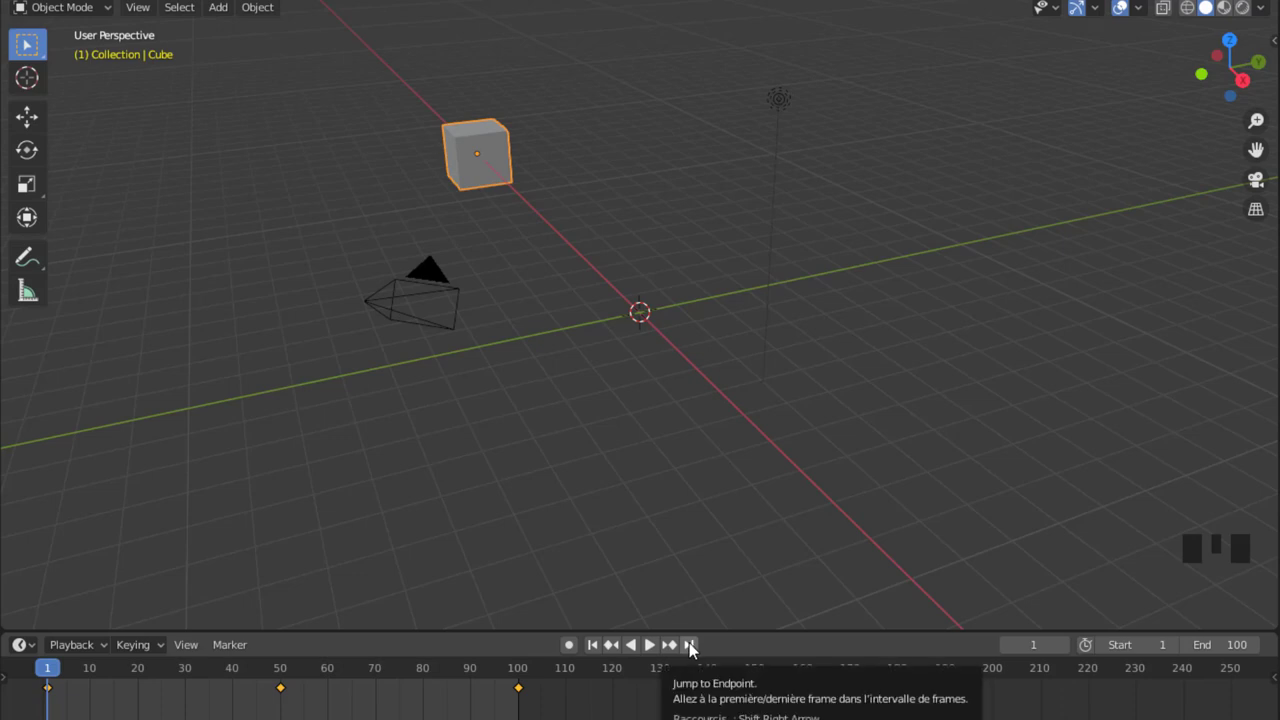
{"action": "left_click_drag", "start_coordinate": [696, 648], "coordinate": [685, 659]}
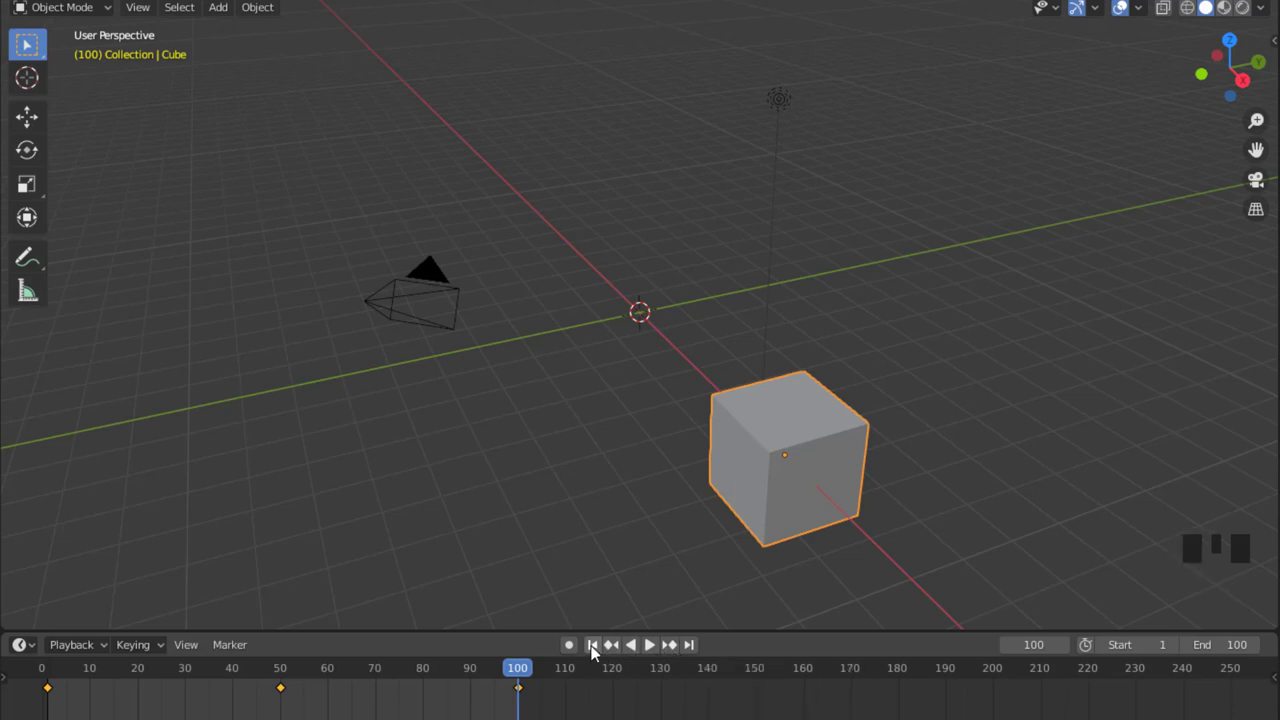
{"action": "left_click_drag", "start_coordinate": [599, 650], "coordinate": [230, 679]}
{"action": "left_click_drag", "start_coordinate": [55, 674], "coordinate": [616, 650]}
{"action": "left_click_drag", "start_coordinate": [617, 649], "coordinate": [153, 696]}
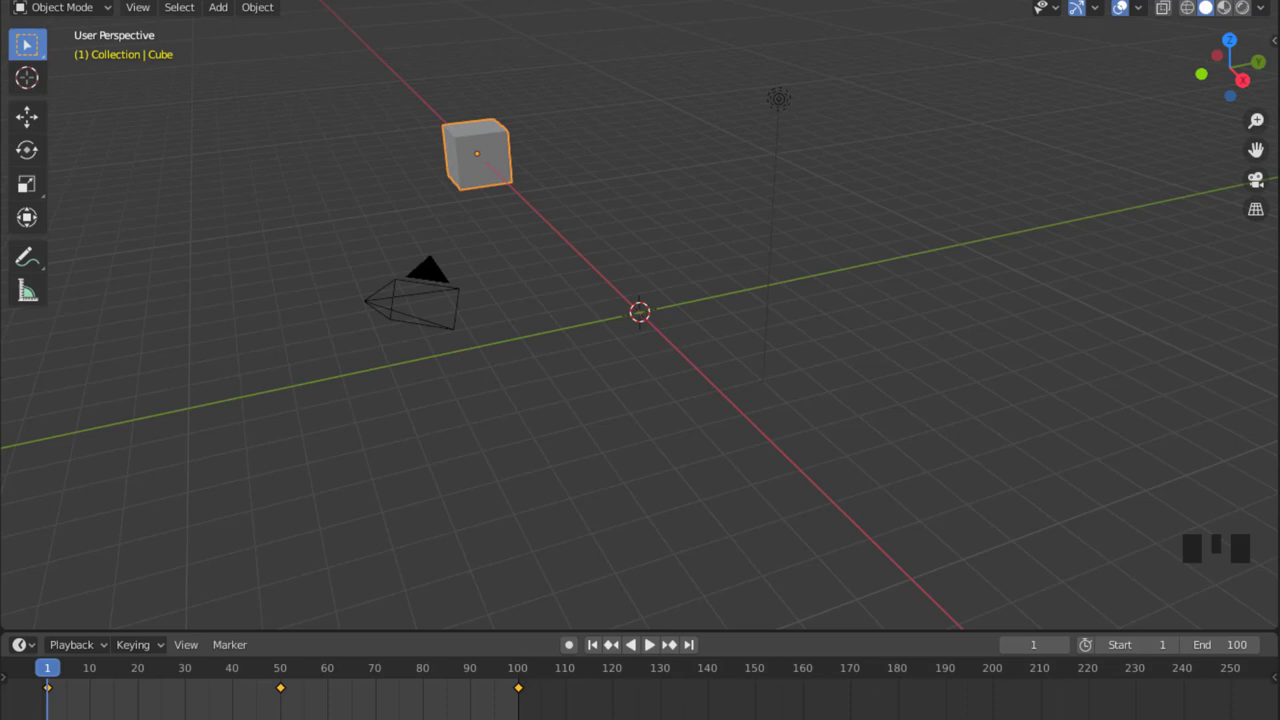
Move the frame-50 keyframe to frame 60 in the timeline
{"action": "left_click_drag", "start_coordinate": [654, 649], "coordinate": [702, 448]}
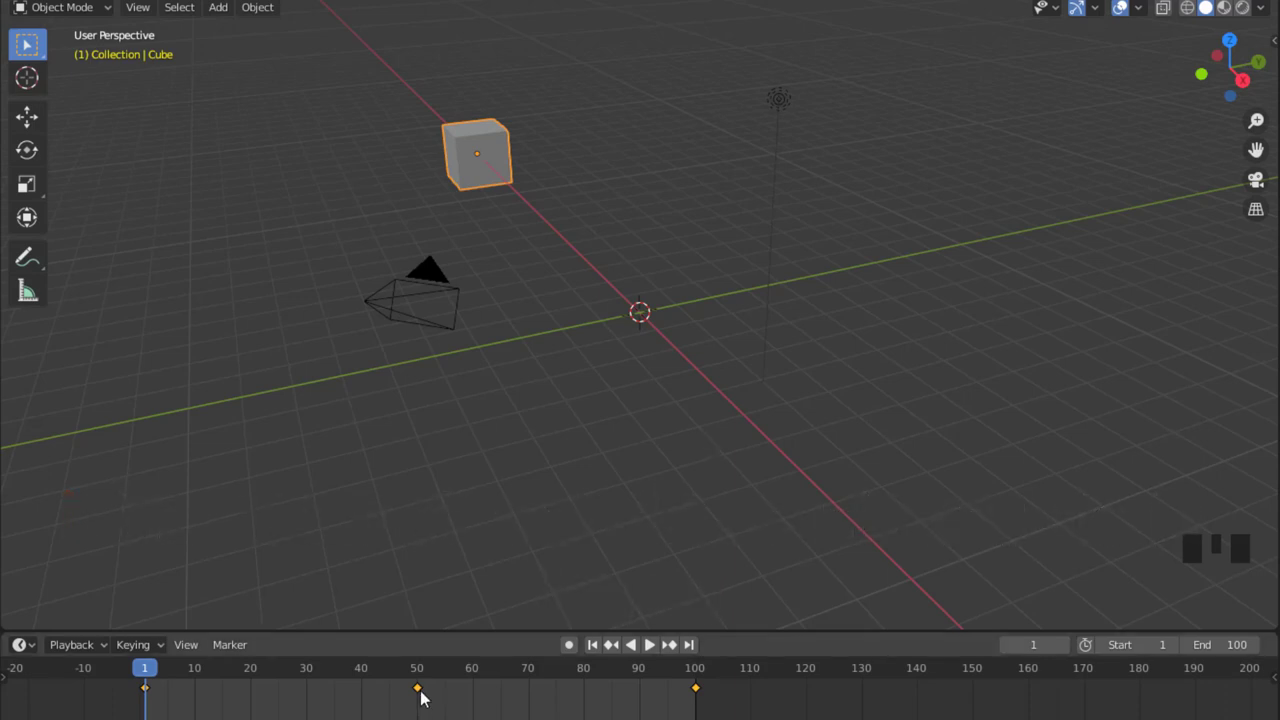
{"action": "left_click", "coordinate": [424, 693]}
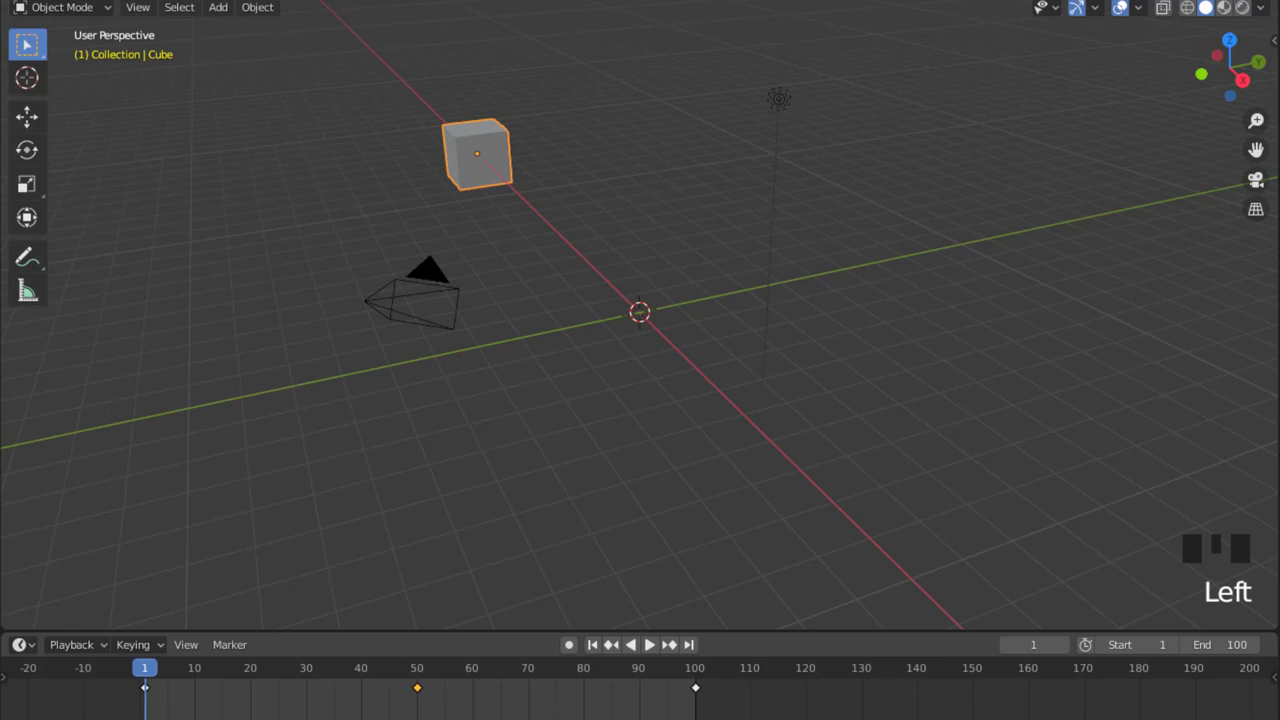
{"action": "key", "text": "g"}
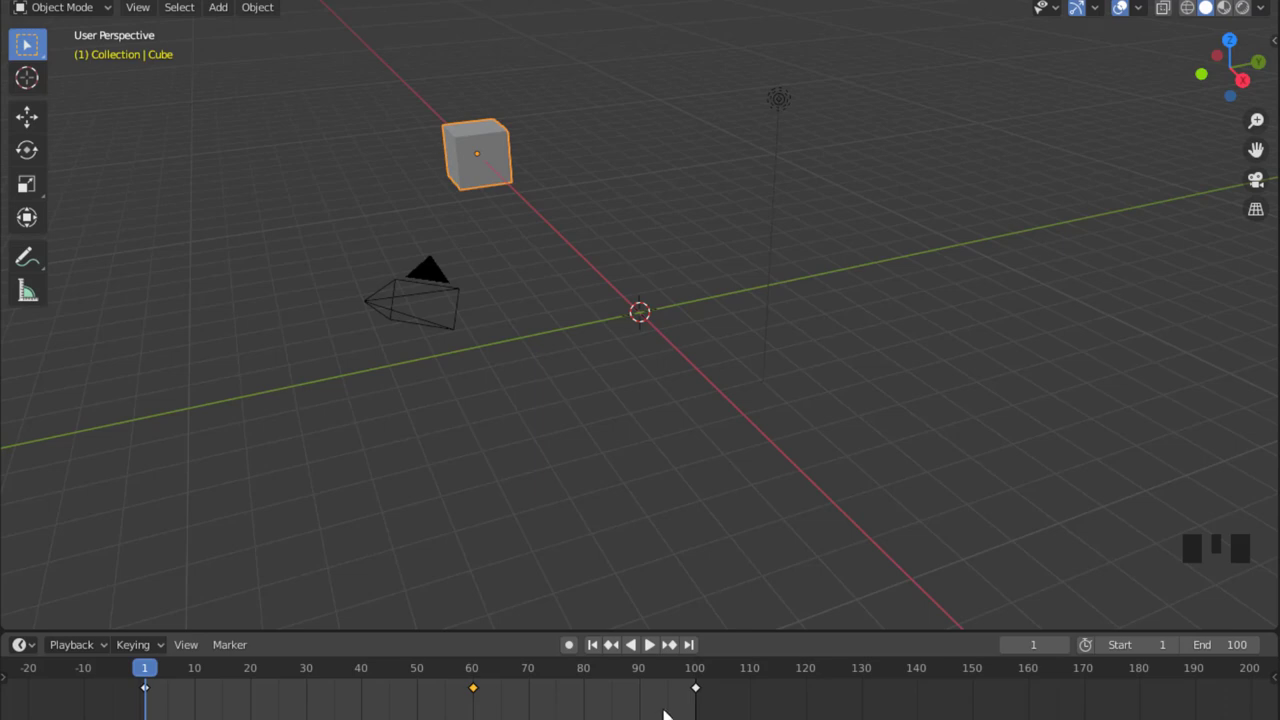
{"action": "left_click", "coordinate": [701, 694]}
Duplicate the frame-60 keyframe to frame 80 and jump to the animation's last frame
{"action": "key", "text": "g"}
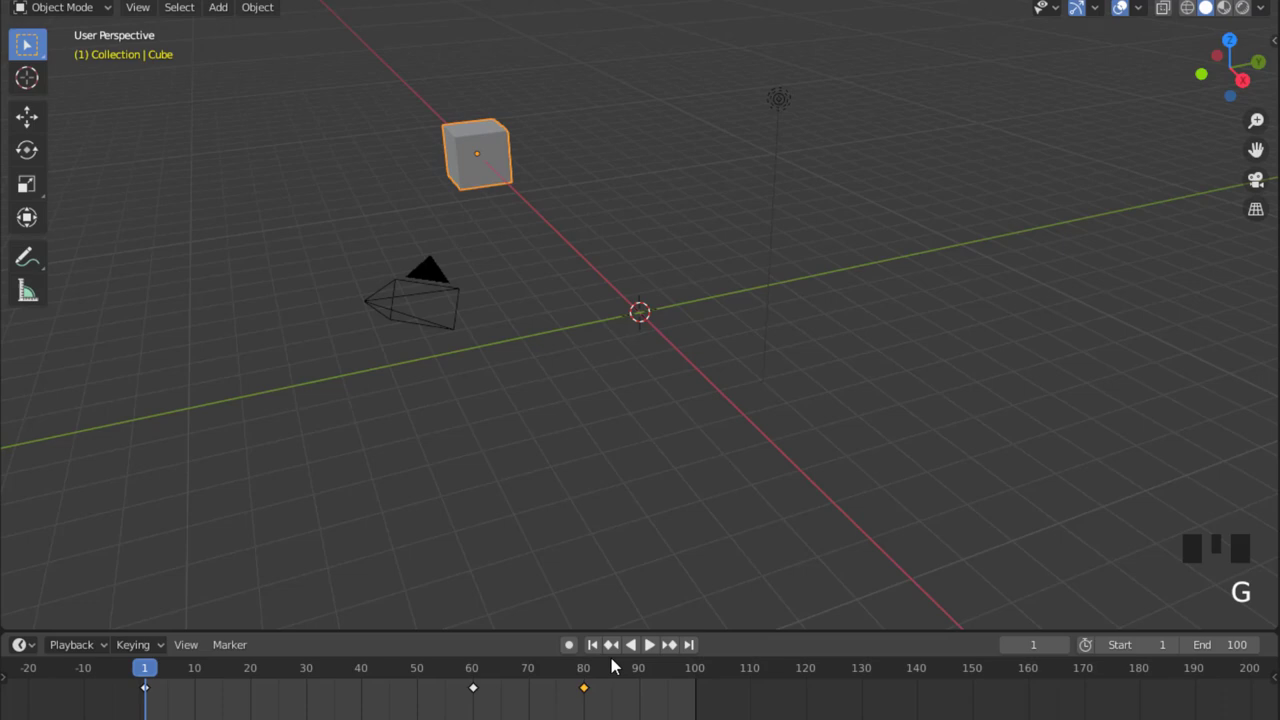
{"action": "left_click_drag", "start_coordinate": [598, 648], "coordinate": [656, 648]}
{"action": "left_click_drag", "start_coordinate": [650, 649], "coordinate": [693, 676]}
{"action": "key", "text": "Right"}
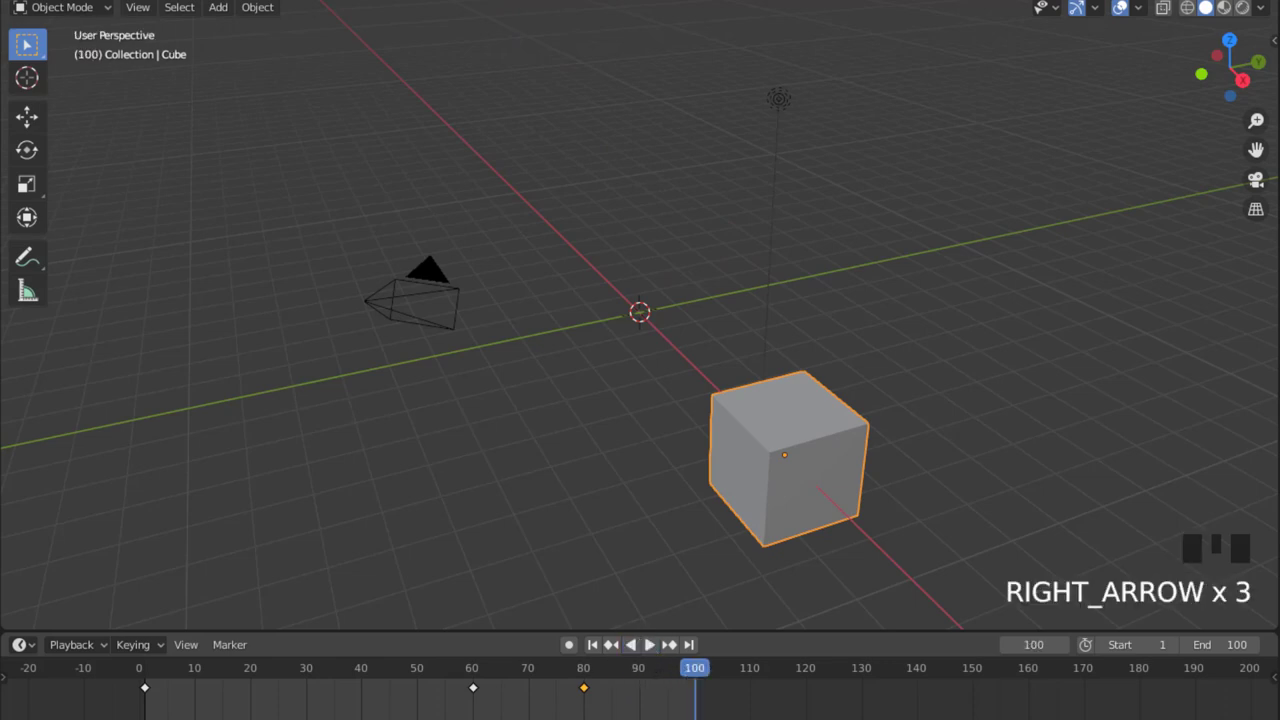
{"action": "key", "text": "Left"}
{"action": "key", "text": "Right"}
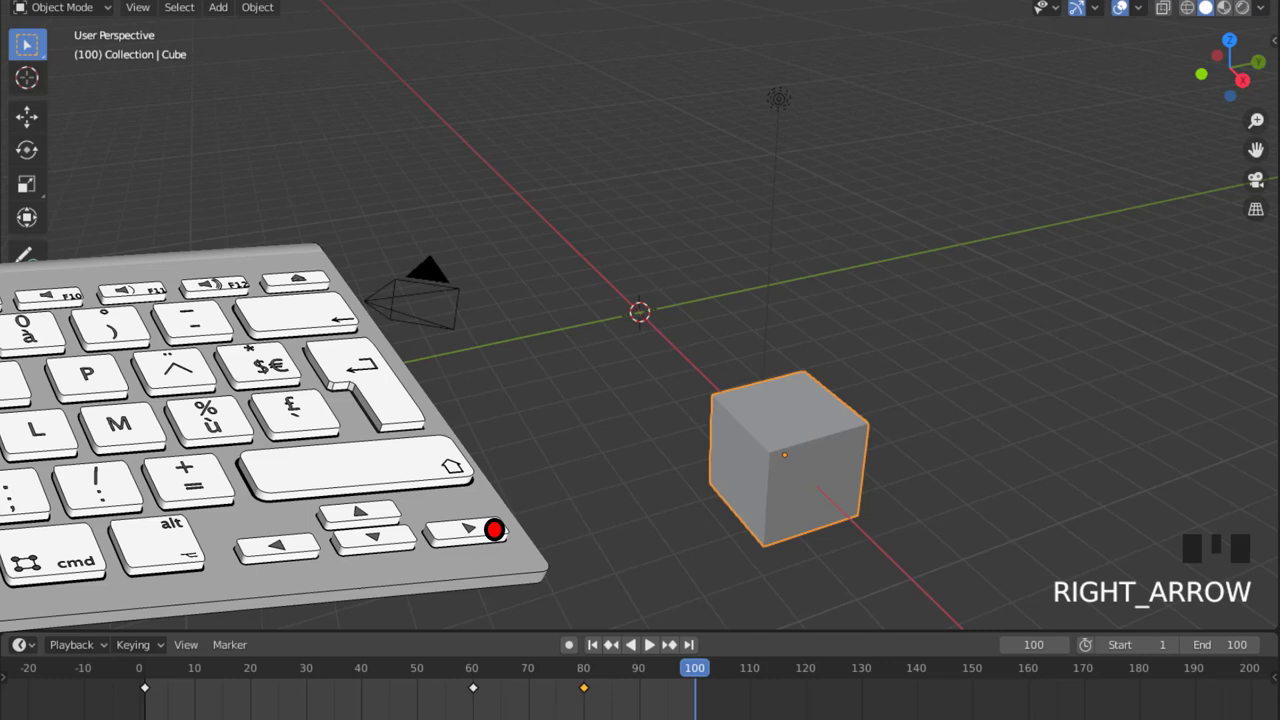
{"action": "key", "text": "Left"}
{"action": "key", "text": "Left"}
{"action": "key", "text": "Left"}
{"action": "key", "text": "Left"}
{"action": "key", "text": "Left"}
{"action": "key", "text": "Left"}
{"action": "key", "text": "Left"}
{"action": "key", "text": "Left"}
{"action": "key", "text": "Left"}
{"action": "key", "text": "Left"}
{"action": "key", "text": "Left"}
{"action": "key", "text": "Left"}
{"action": "key", "text": "Left"}
{"action": "key", "text": "Left"}
{"action": "key", "text": "Right"}
{"action": "key", "text": "Right"}
{"action": "key", "text": "Right"}
{"action": "key", "text": "Right"}
{"action": "key", "text": "Right"}
{"action": "key", "text": "Right"}
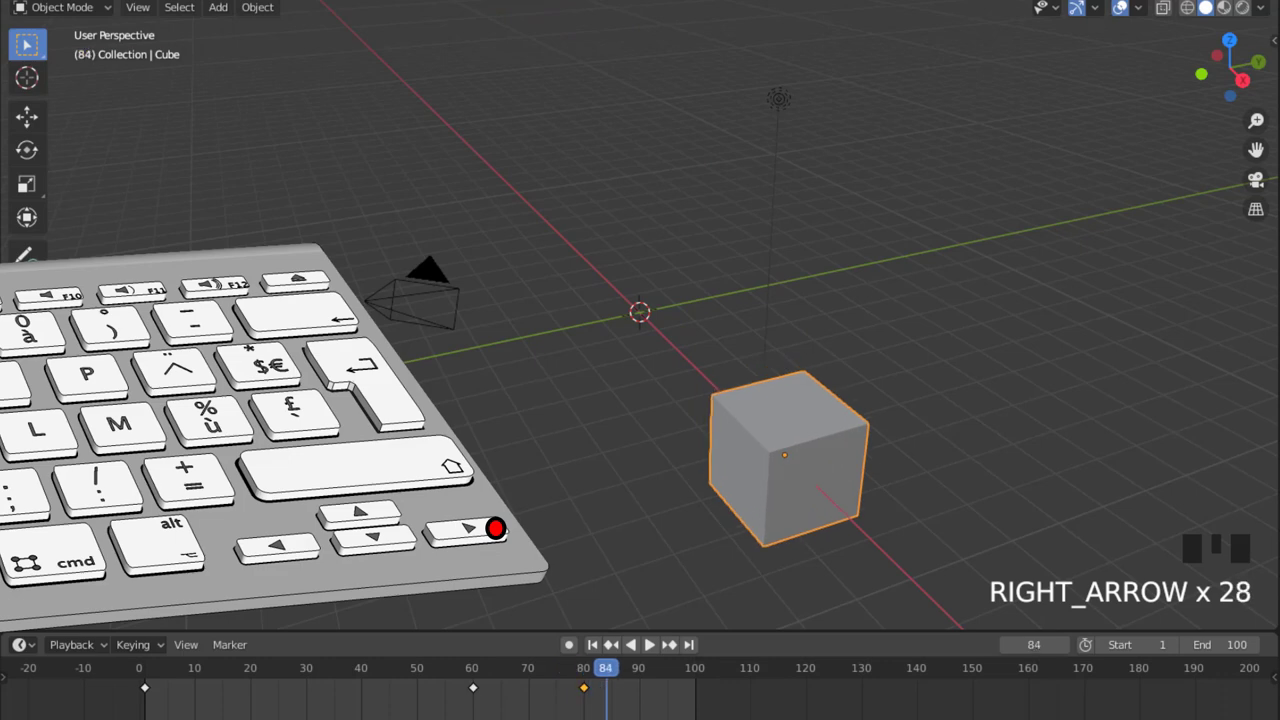
{"action": "key", "text": "Left"}
{"action": "key", "text": "Left"}
{"action": "key", "text": "Left"}
{"action": "key", "text": "Left"}
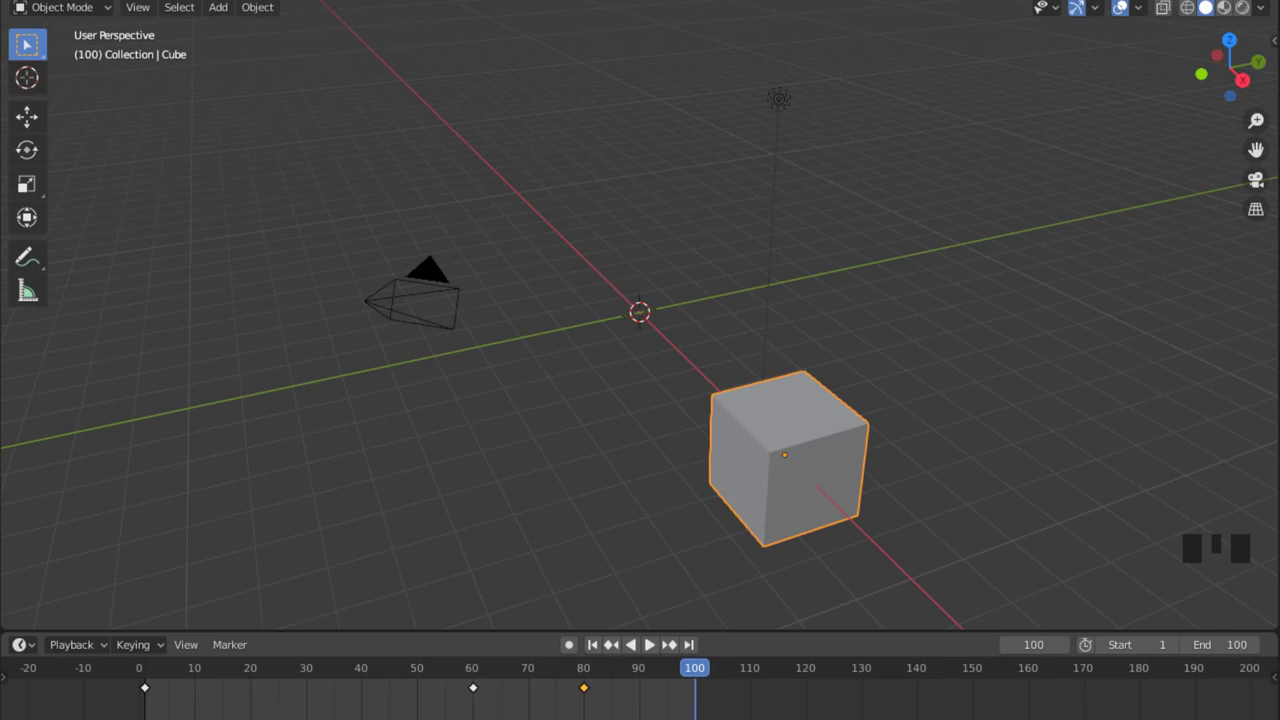
{"action": "key", "text": "shift+Left"}
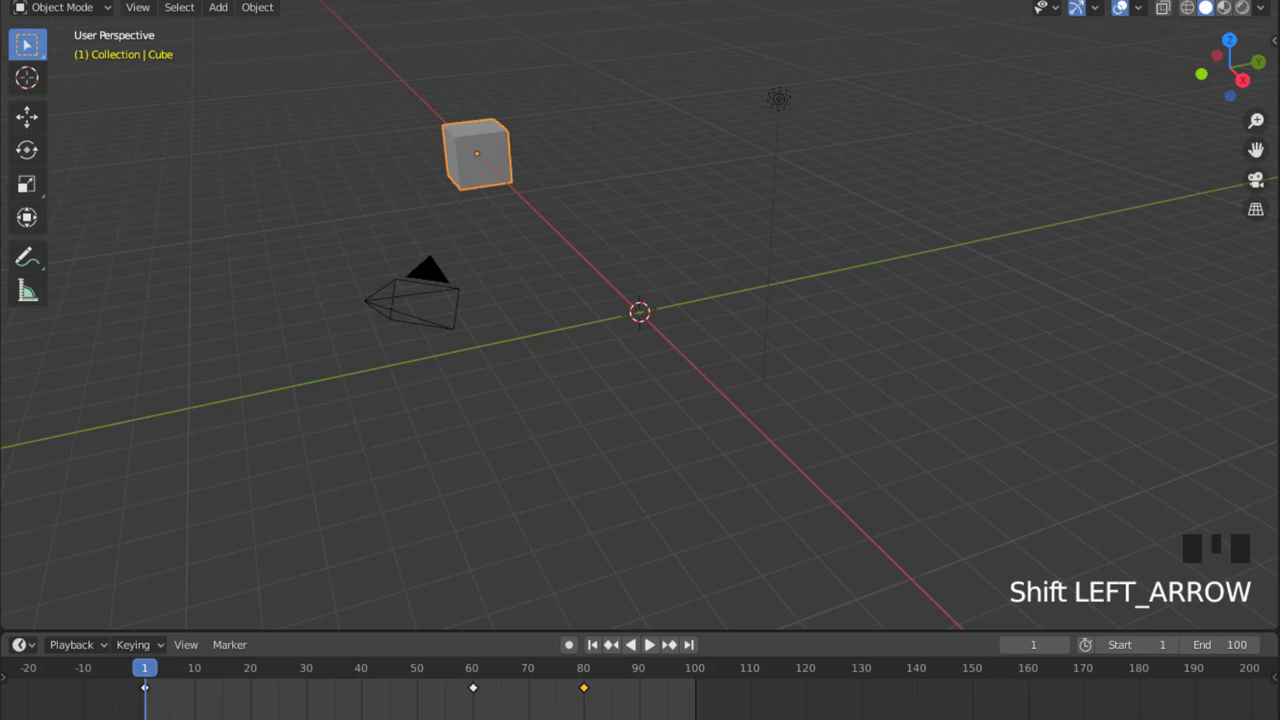
{"action": "key", "text": "shift+Right"}
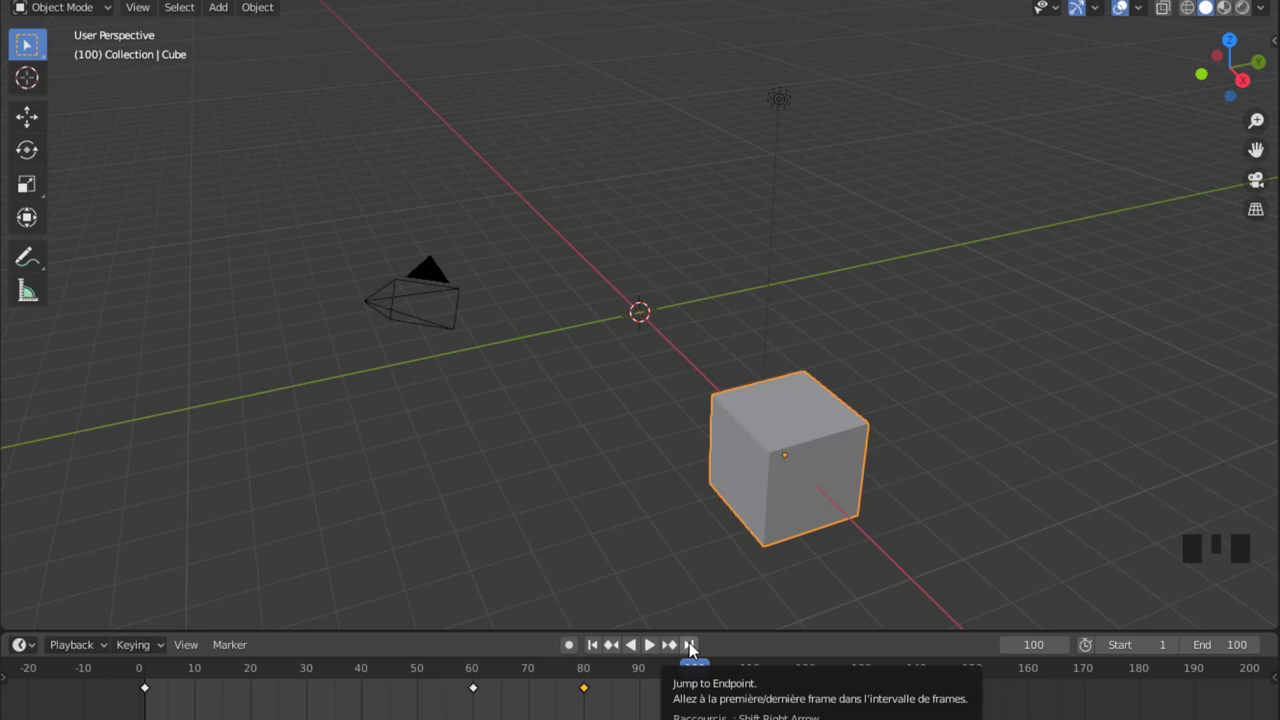
{"action": "key", "text": "Up"}
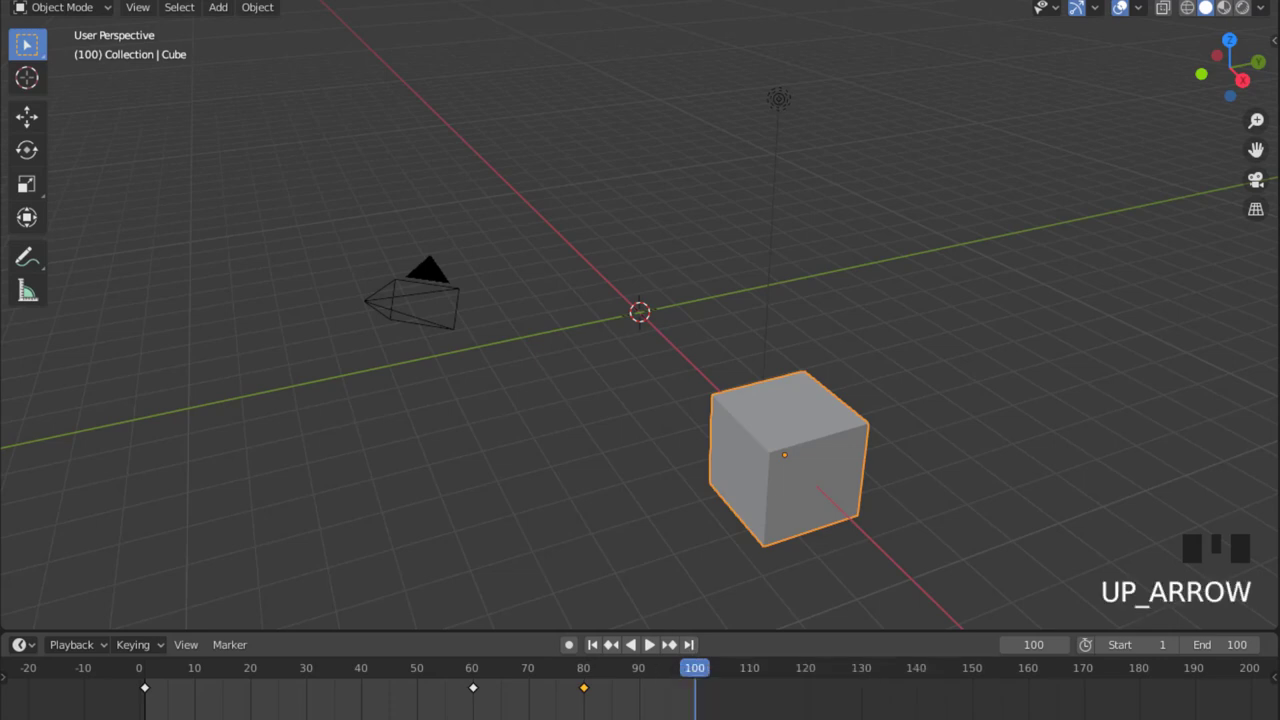
{"action": "key", "text": "Down"}
{"action": "key", "text": "Down"}
{"action": "key", "text": "Up"}
{"action": "key", "text": "Up"}
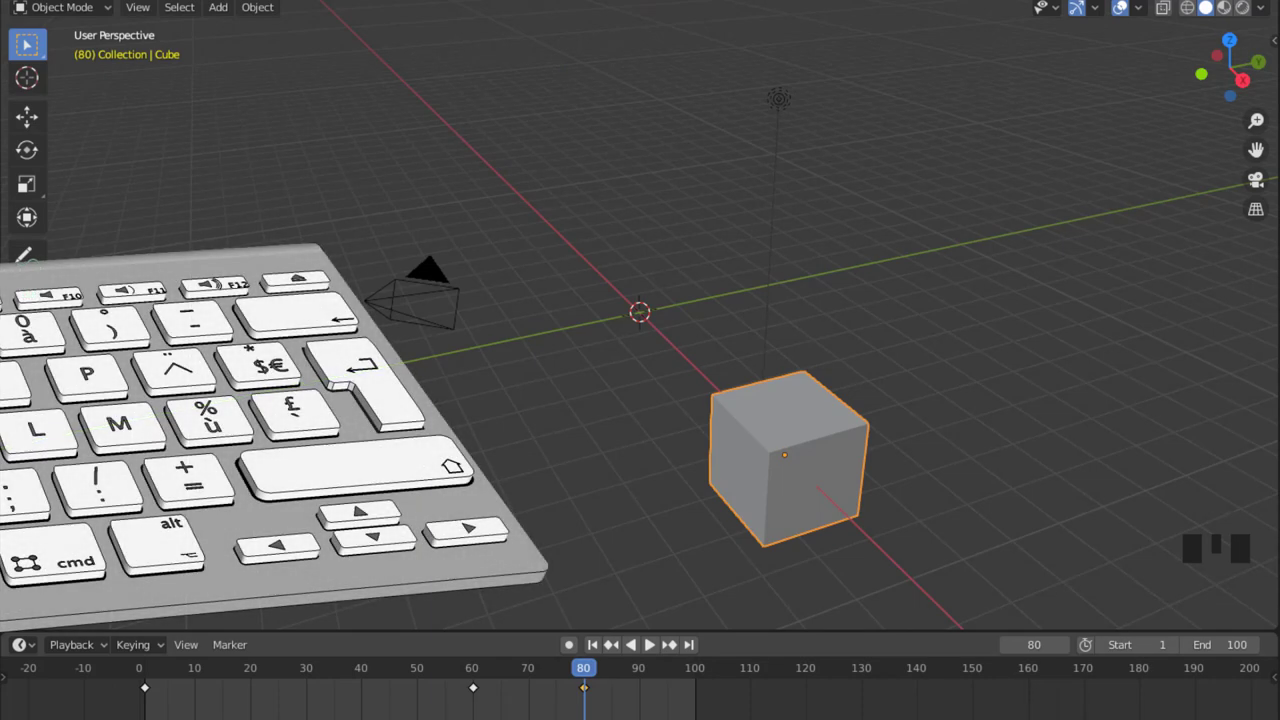
{"action": "key", "text": "Up"}
{"action": "key", "text": "Up"}
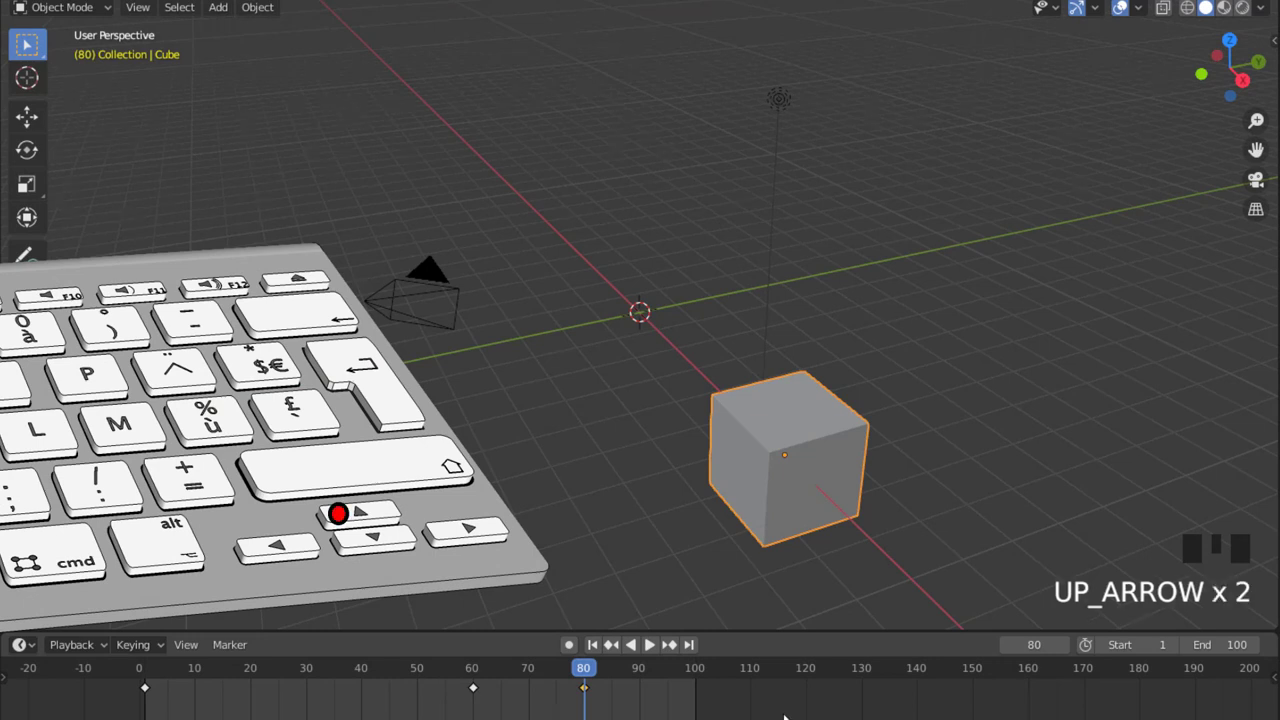
{"action": "key", "text": "Down"}
{"action": "key", "text": "Down"}
{"action": "key", "text": "Up"}
{"action": "key", "text": "Up"}
{"action": "key", "text": "Down"}
{"action": "key", "text": "Down"}
{"action": "key", "text": "Up"}
{"action": "key", "text": "Up"}
{"action": "key", "text": "Down"}
{"action": "key", "text": "Down"}
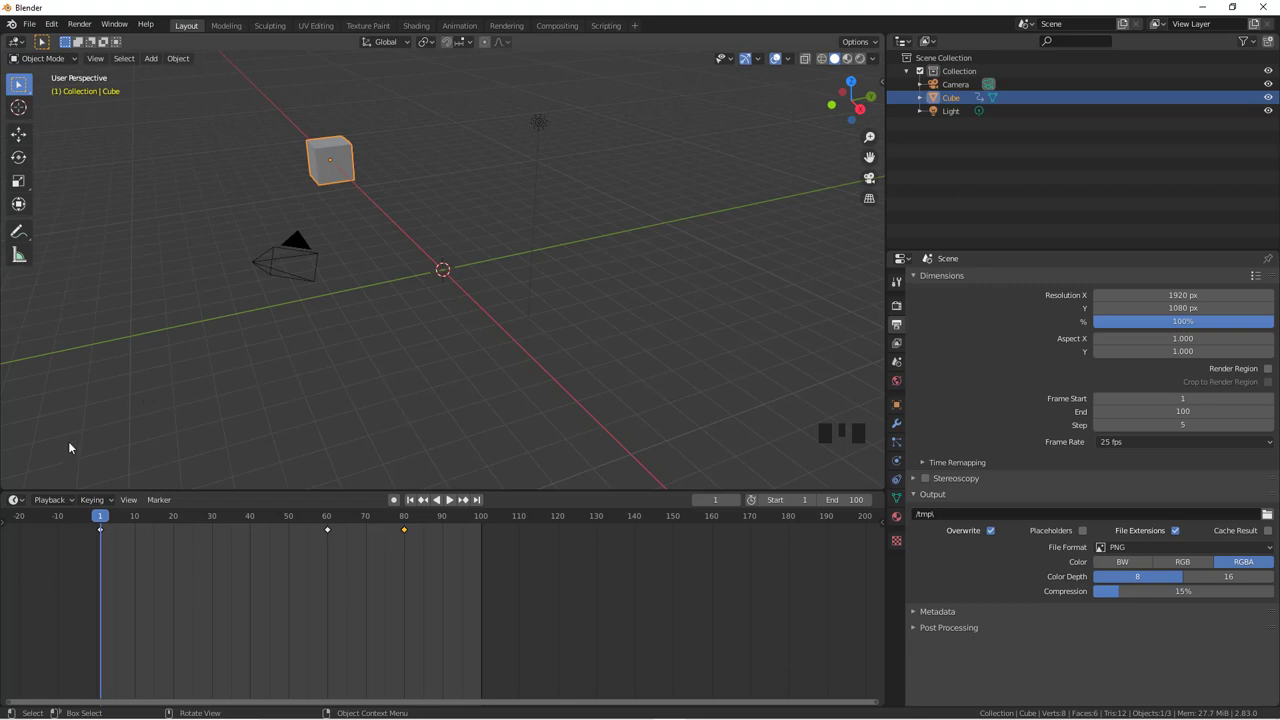
Select the frame-80 keyframe so it can be deleted, leaving keys at 1 and 60
{"action": "left_click_drag", "start_coordinate": [129, 504], "coordinate": [142, 523]}
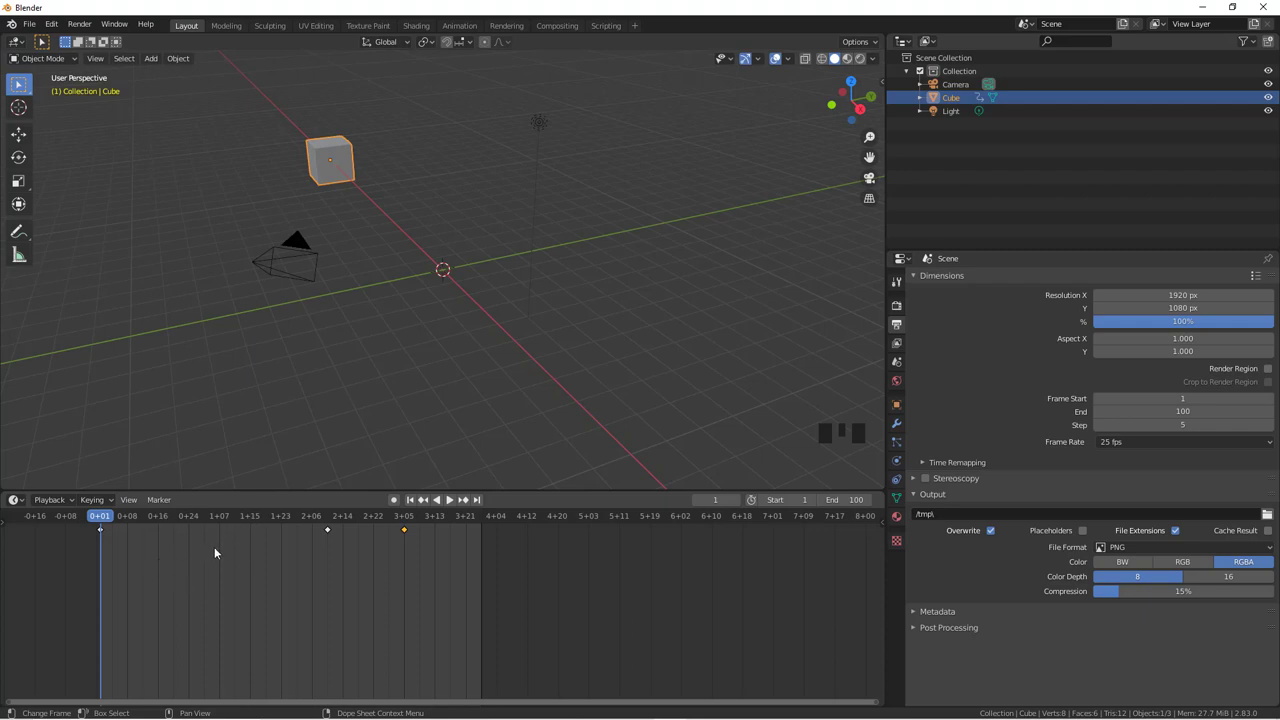
{"action": "left_click_drag", "start_coordinate": [130, 508], "coordinate": [505, 567]}
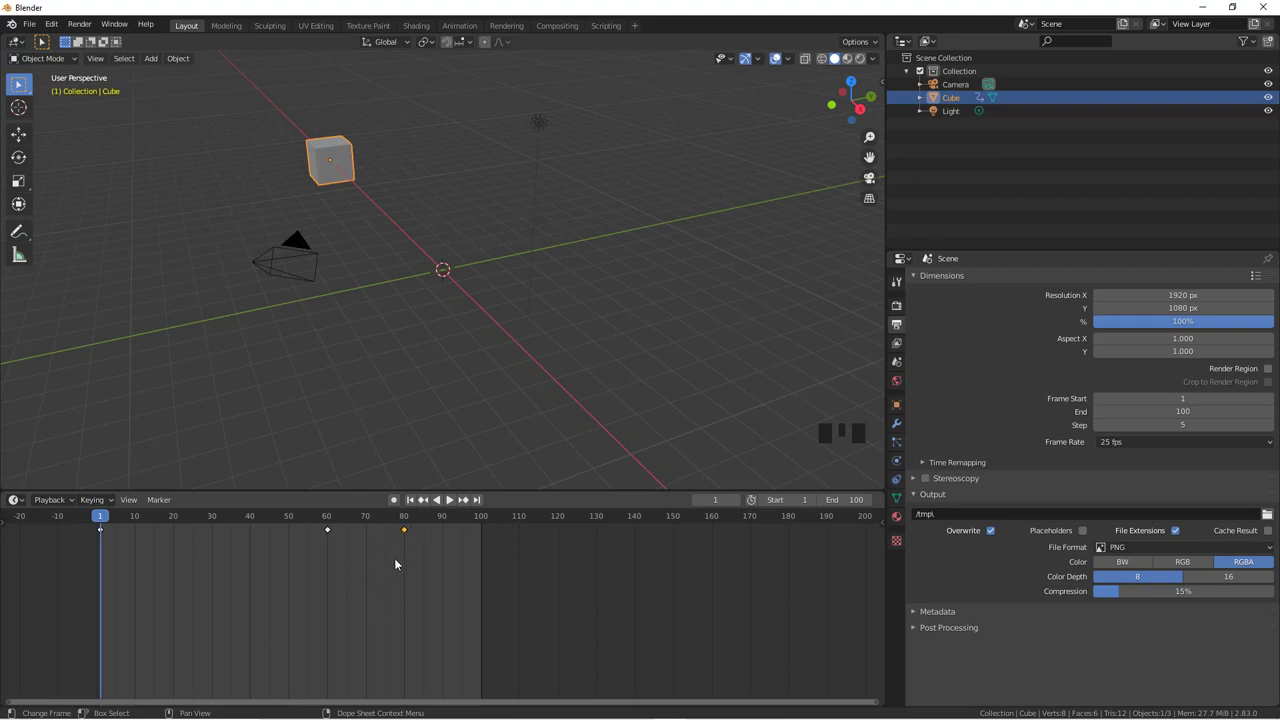
{"action": "left_click_drag", "start_coordinate": [408, 534], "coordinate": [372, 667]}
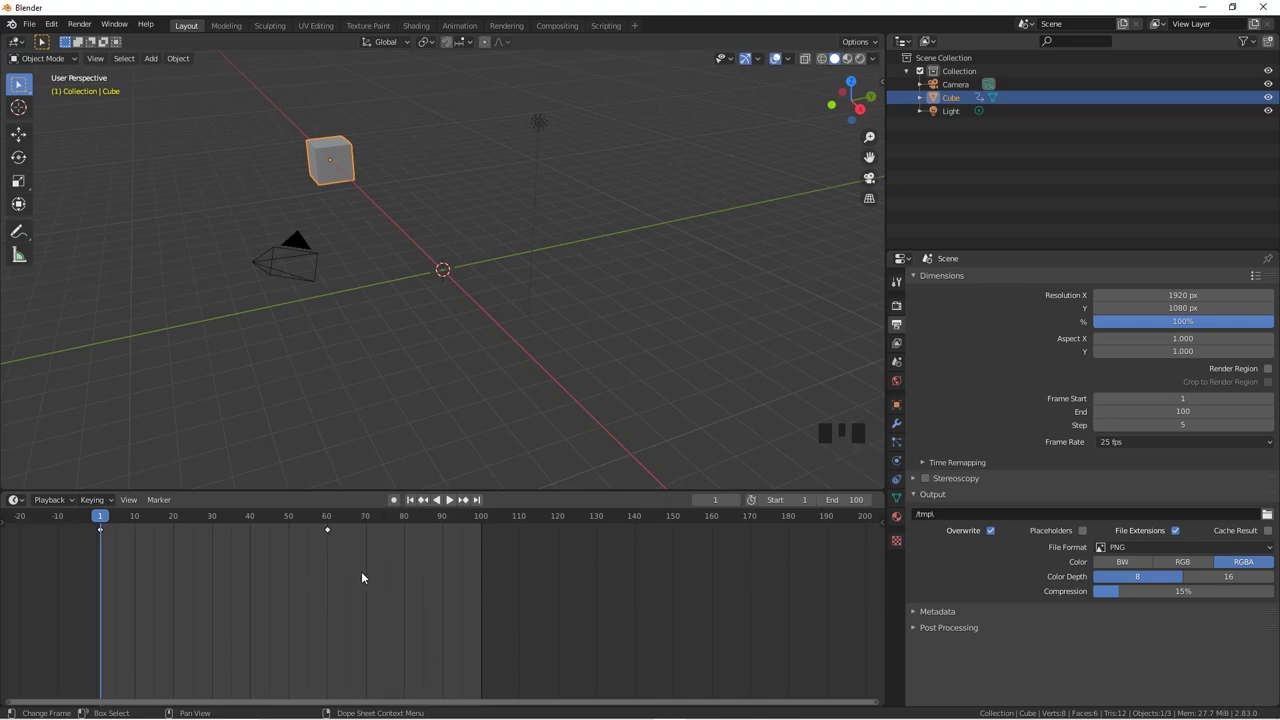
Scrub to frame 90 for the cube's new X-position keyframe, then return to frame 1
{"action": "left_click_drag", "start_coordinate": [106, 519], "coordinate": [408, 530]}
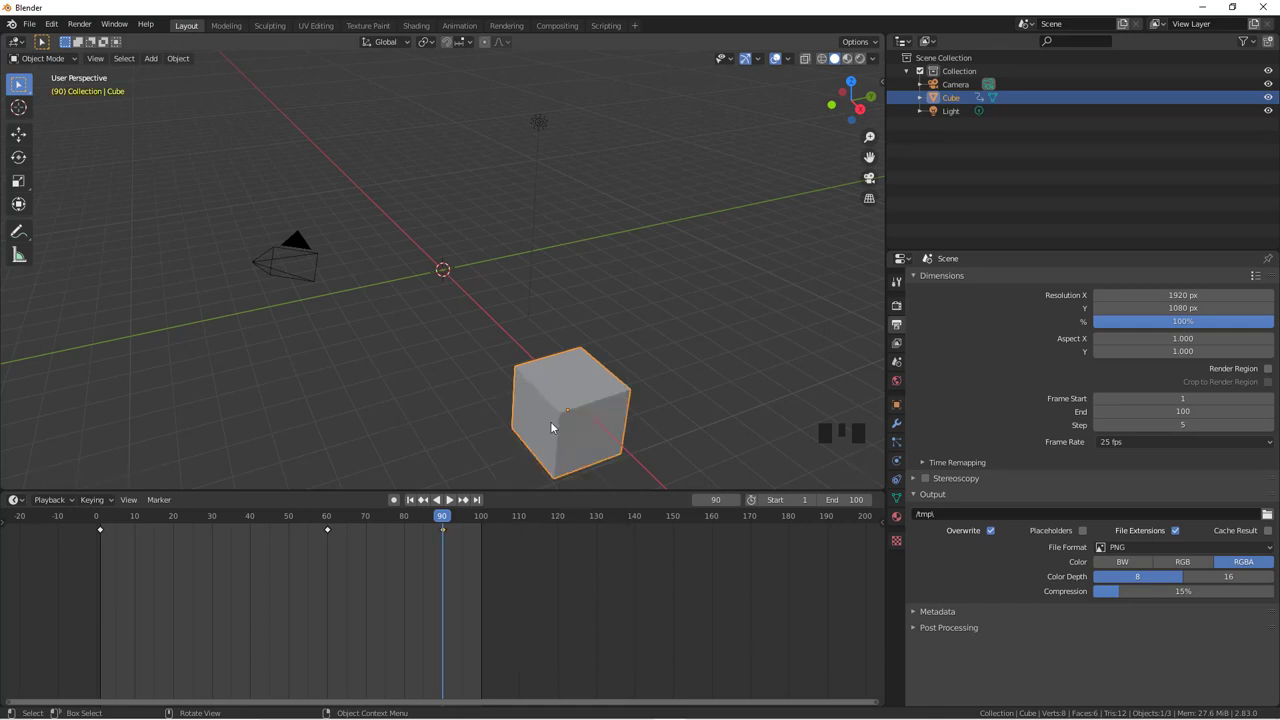
{"action": "left_click_drag", "start_coordinate": [446, 521], "coordinate": [353, 517]}
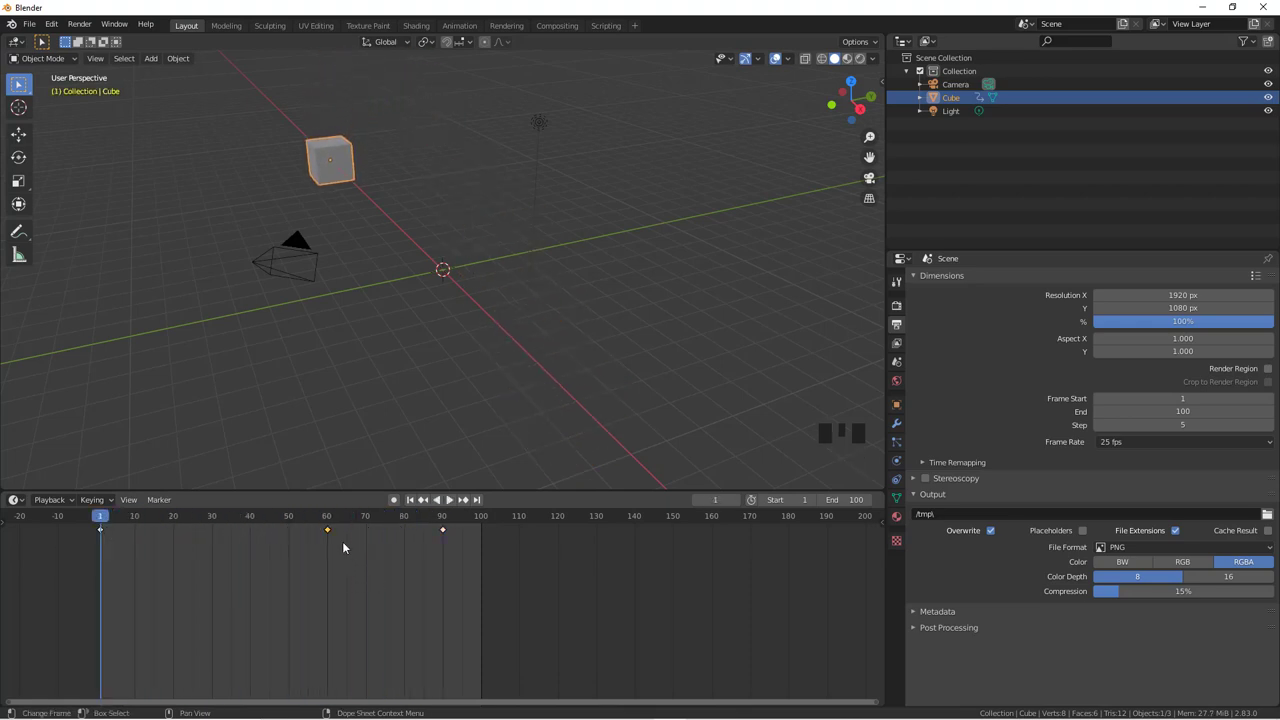
{"action": "left_click_drag", "start_coordinate": [330, 535], "coordinate": [279, 452]}
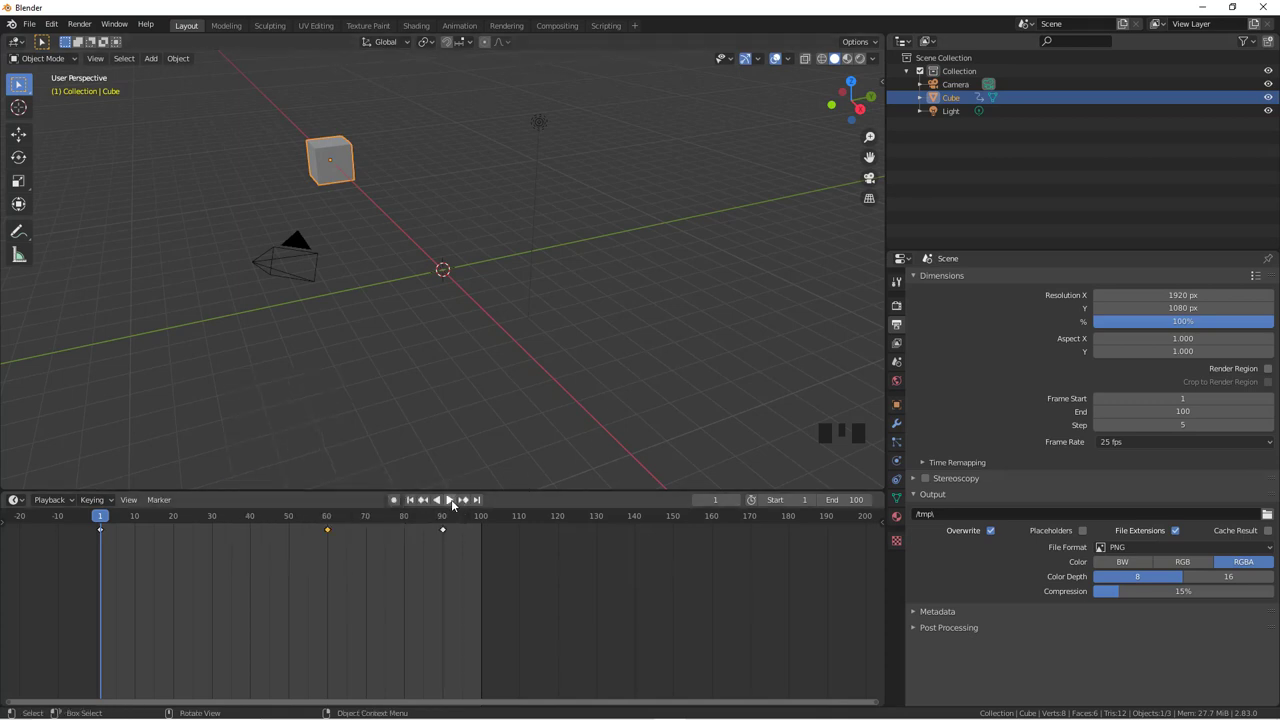
Play the cube animation and pause it with Ctrl+Space around frame 51
{"action": "left_click", "coordinate": [453, 505]}
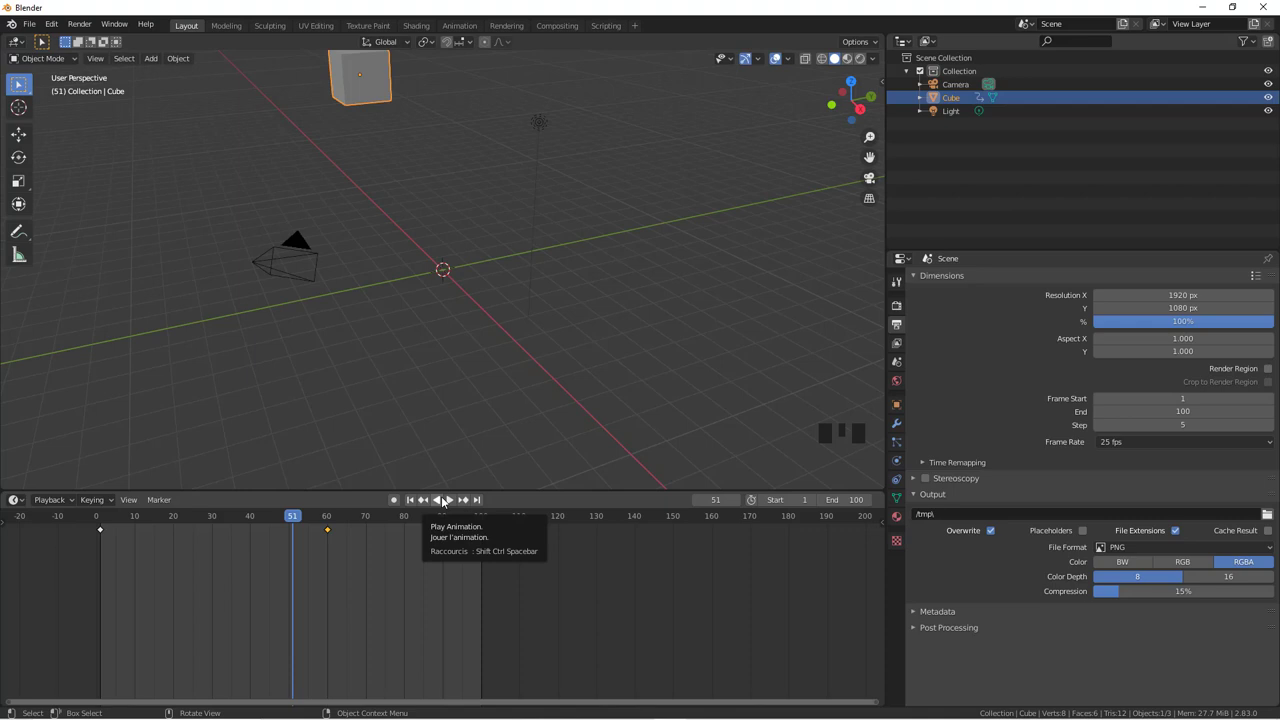
{"action": "key", "text": "ctrl+space"}
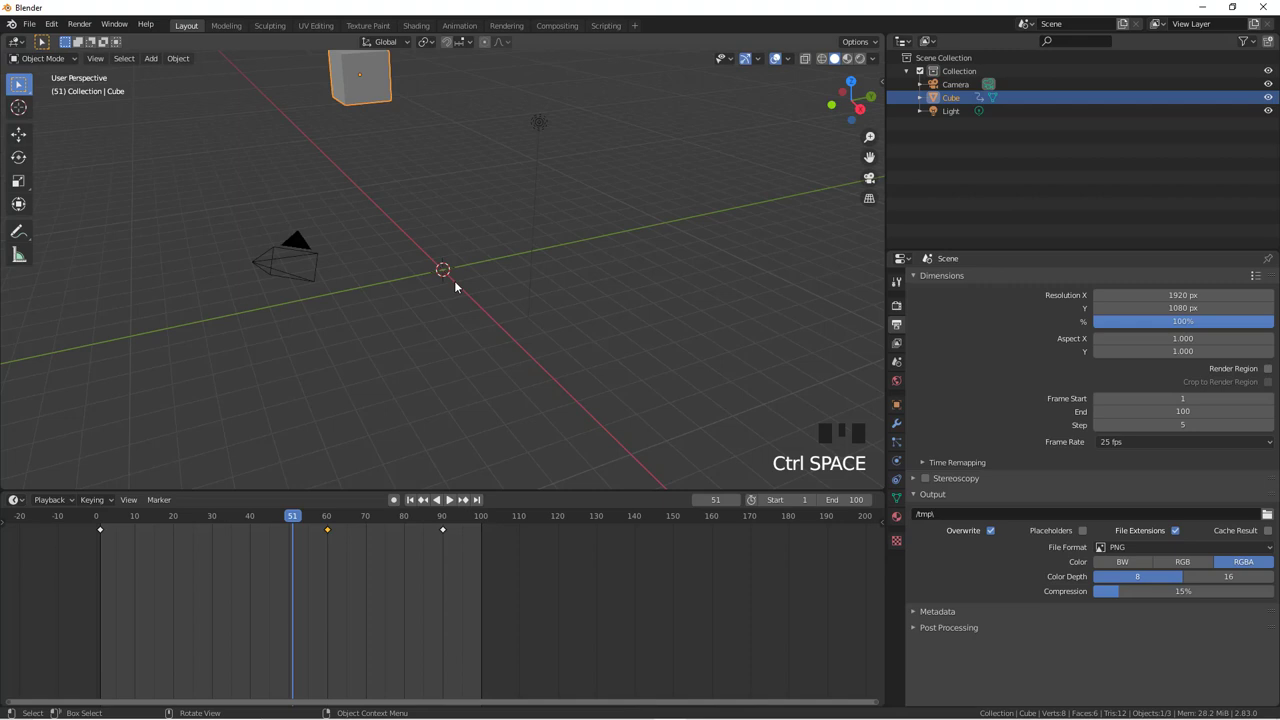
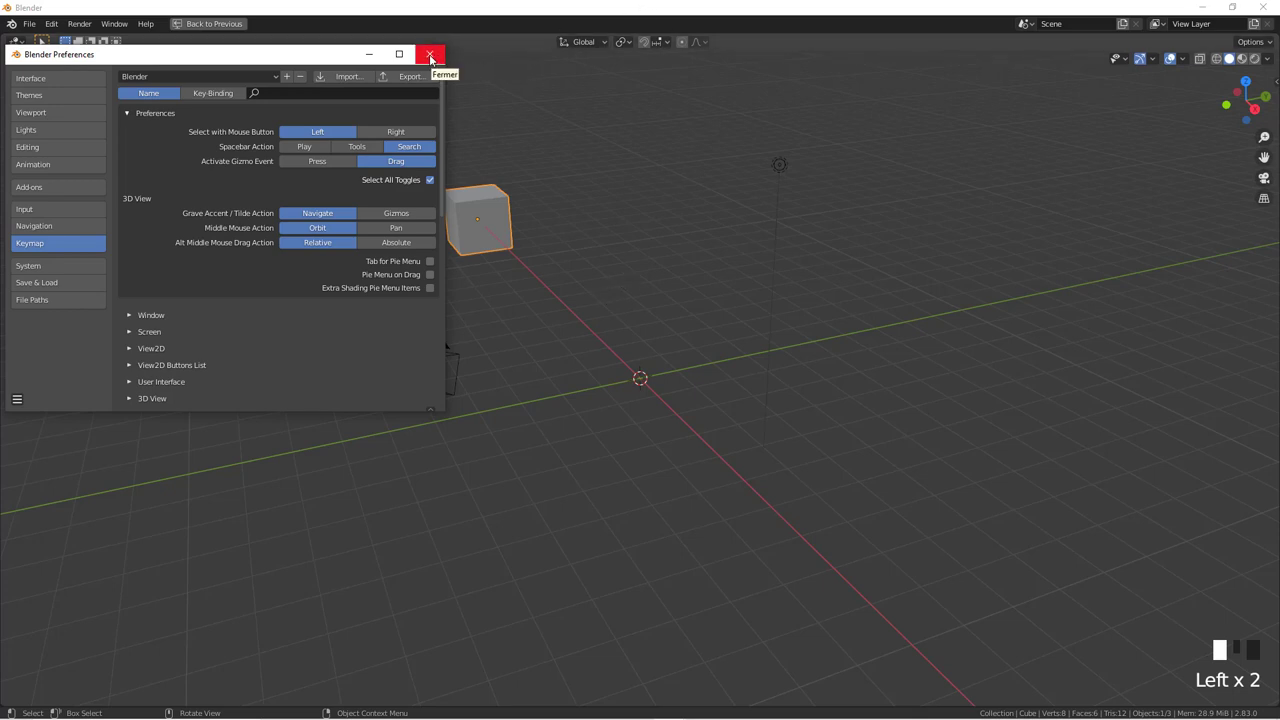
Restore the standard layout with the timeline visible again via Ctrl+Space
{"action": "key", "text": "ctrl+space"}
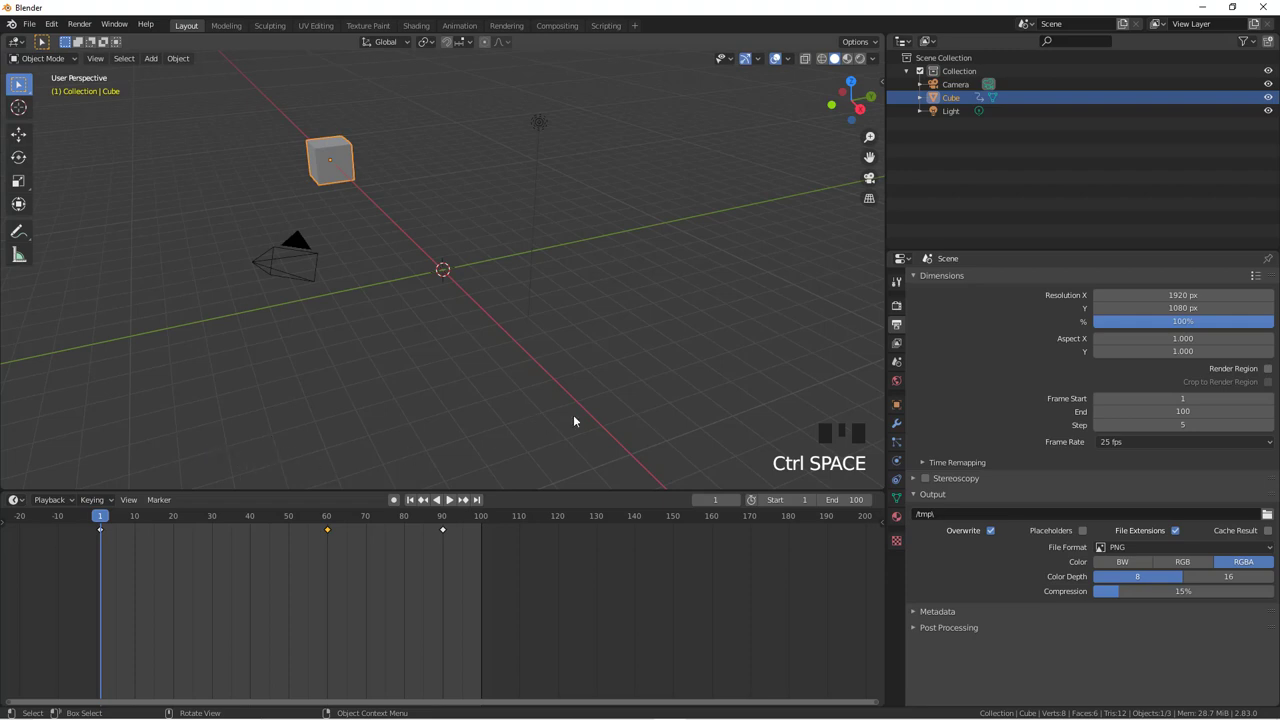
{"action": "left_click", "coordinate": [754, 506]}
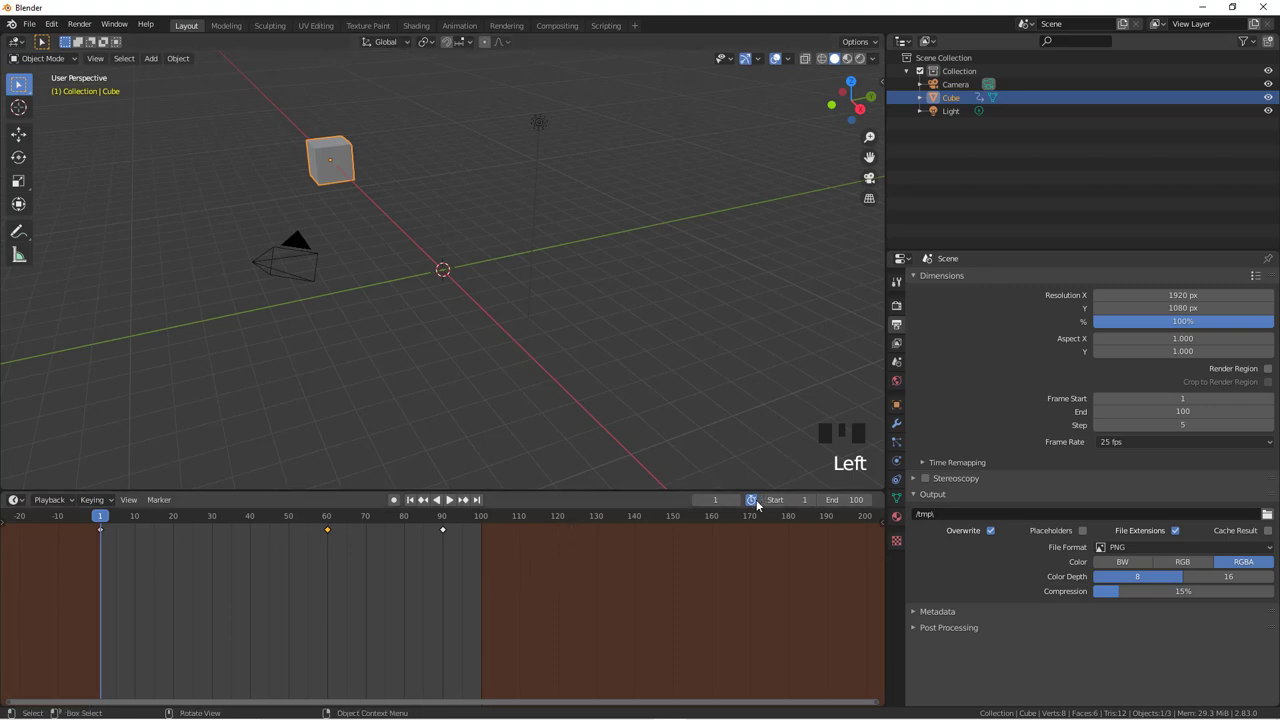
{"action": "left_click", "coordinate": [756, 506]}
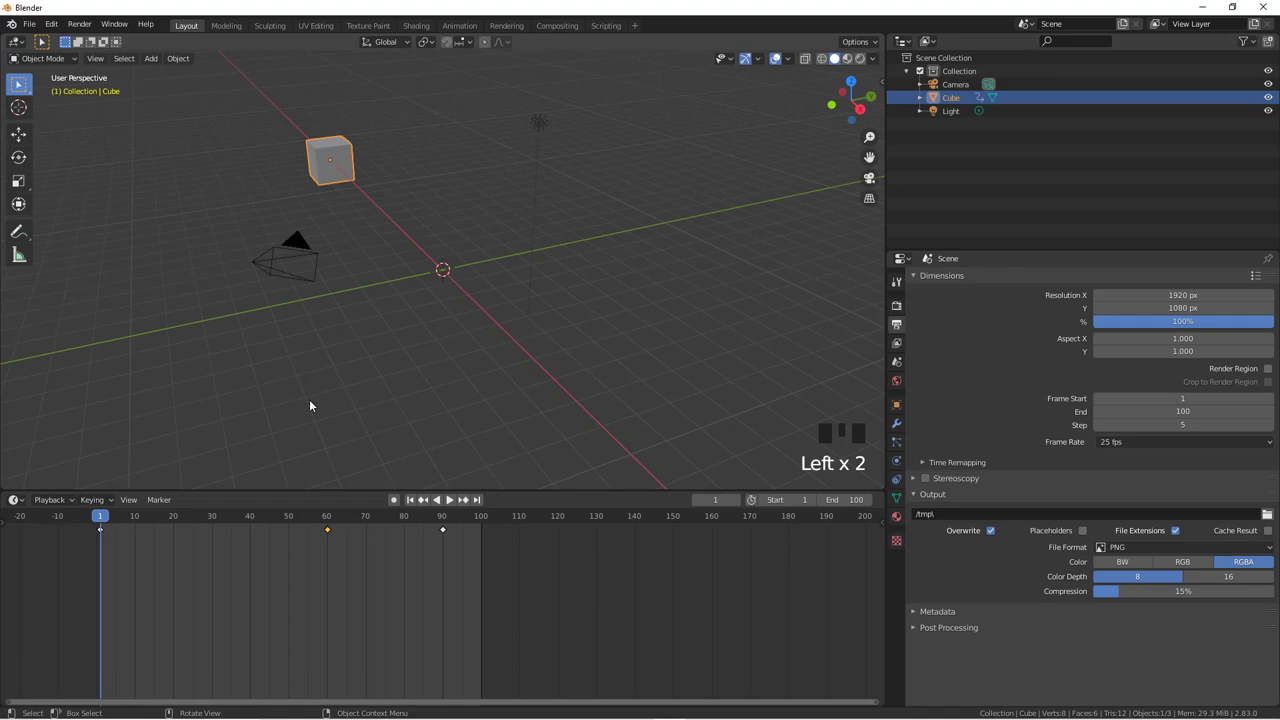
{"action": "left_click", "coordinate": [452, 503]}
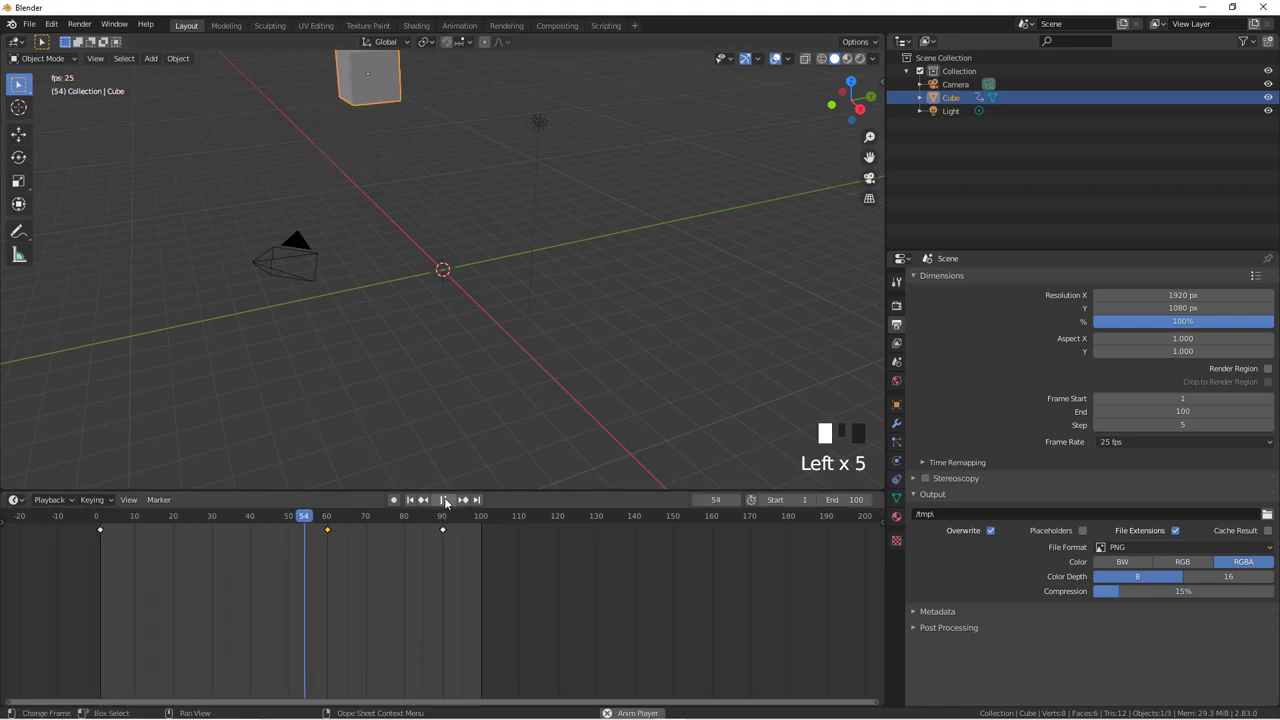